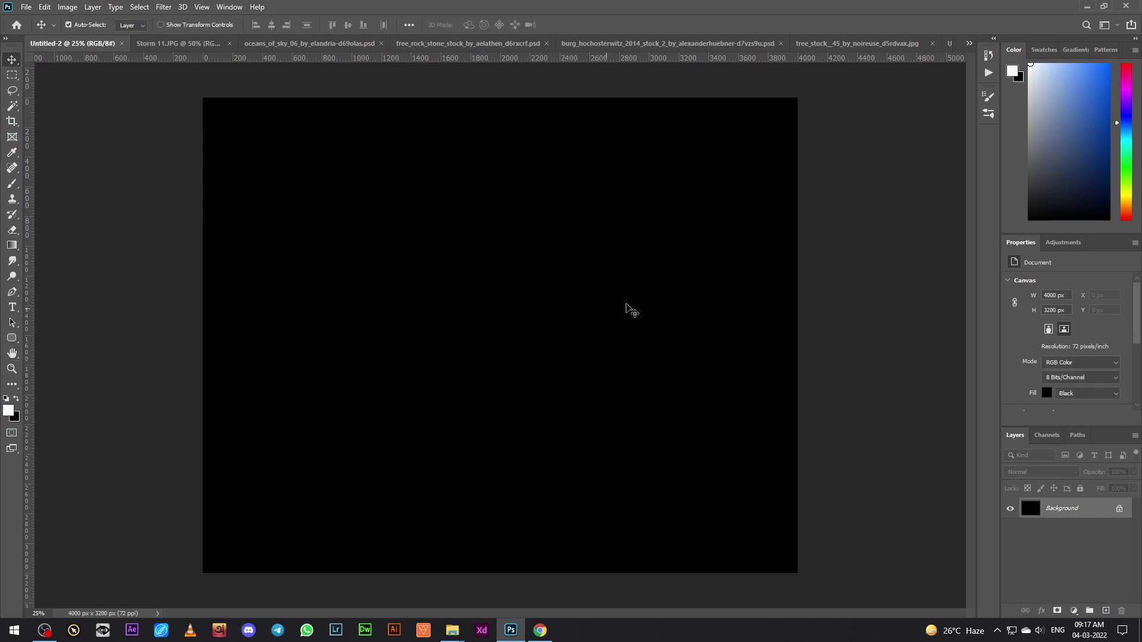
- Bring Storm 11.JPG onto the black canvas and enlarge it to cover the whole canvas
scroll(up, 3)
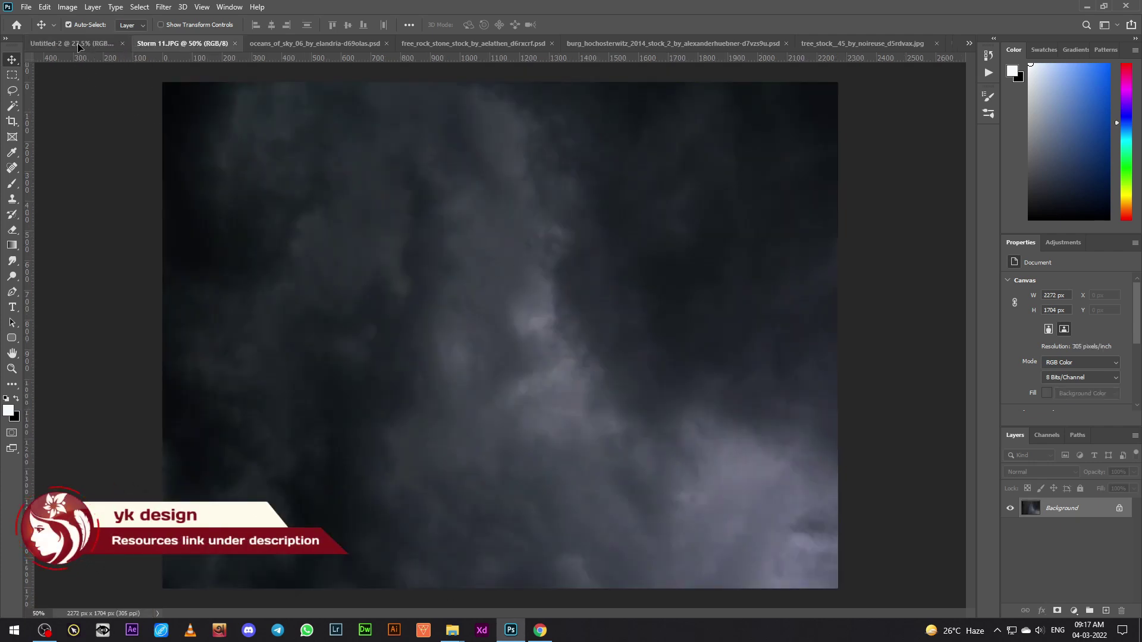
scroll(down, 3)
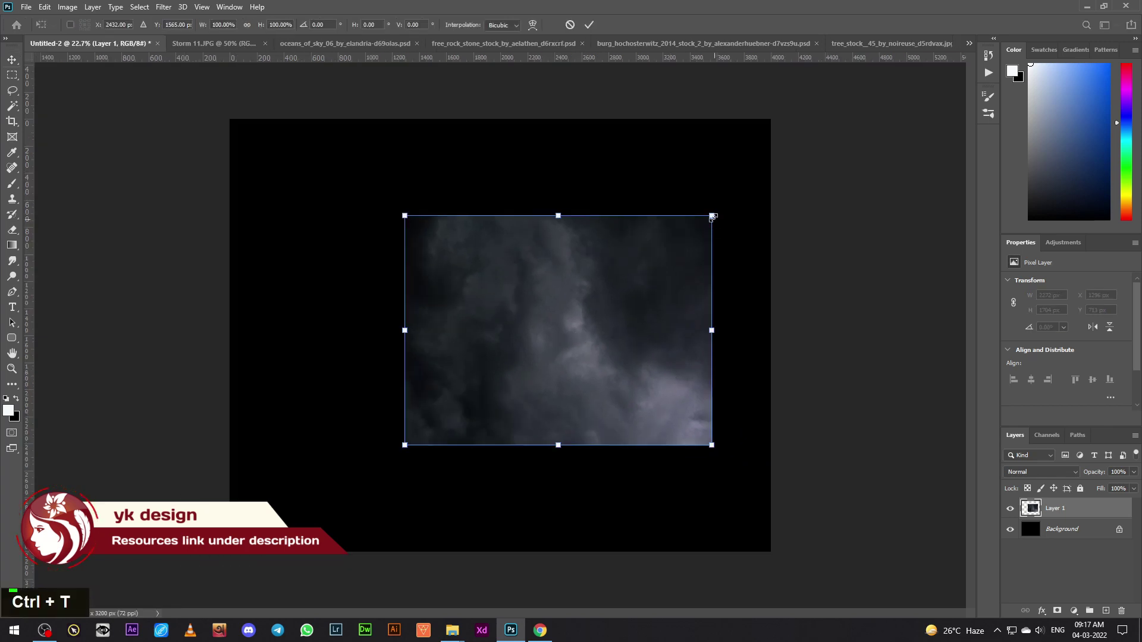
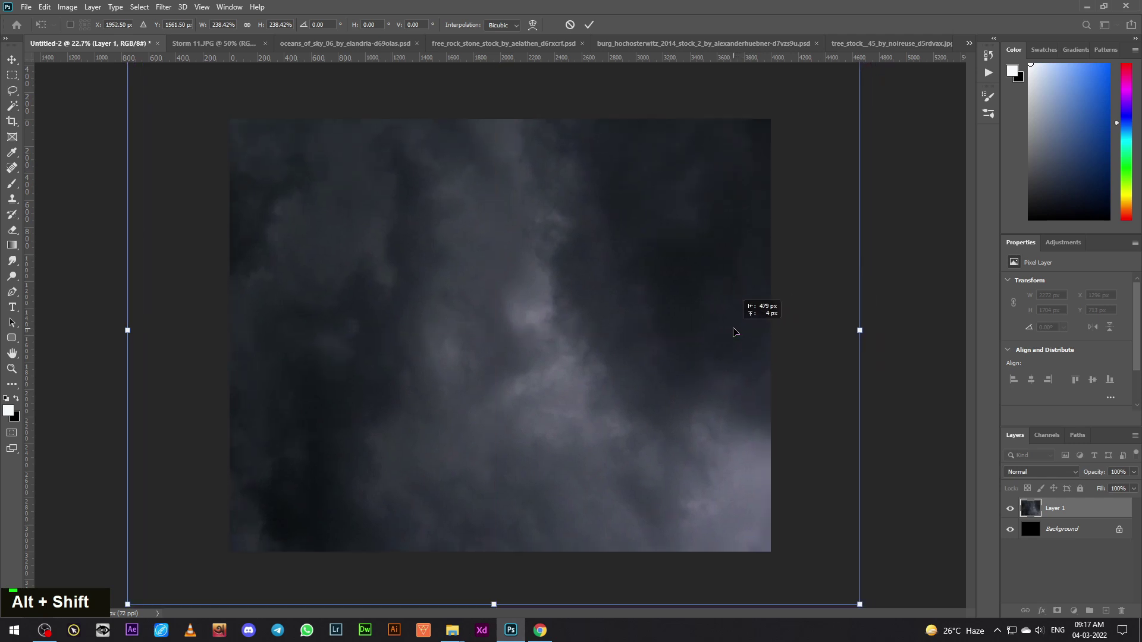
- Darken the cloud edges with a masked gradient-fill vignette, painting the mask with a large soft brush
key(Return)
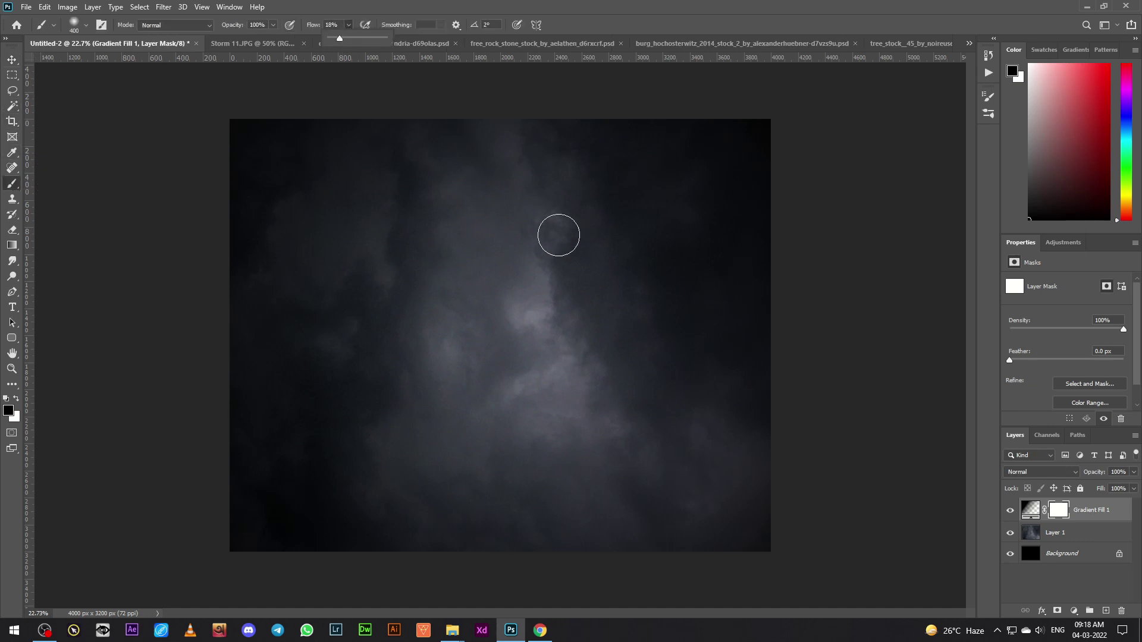
text(]]]]]]]]]]]]]]]]]])
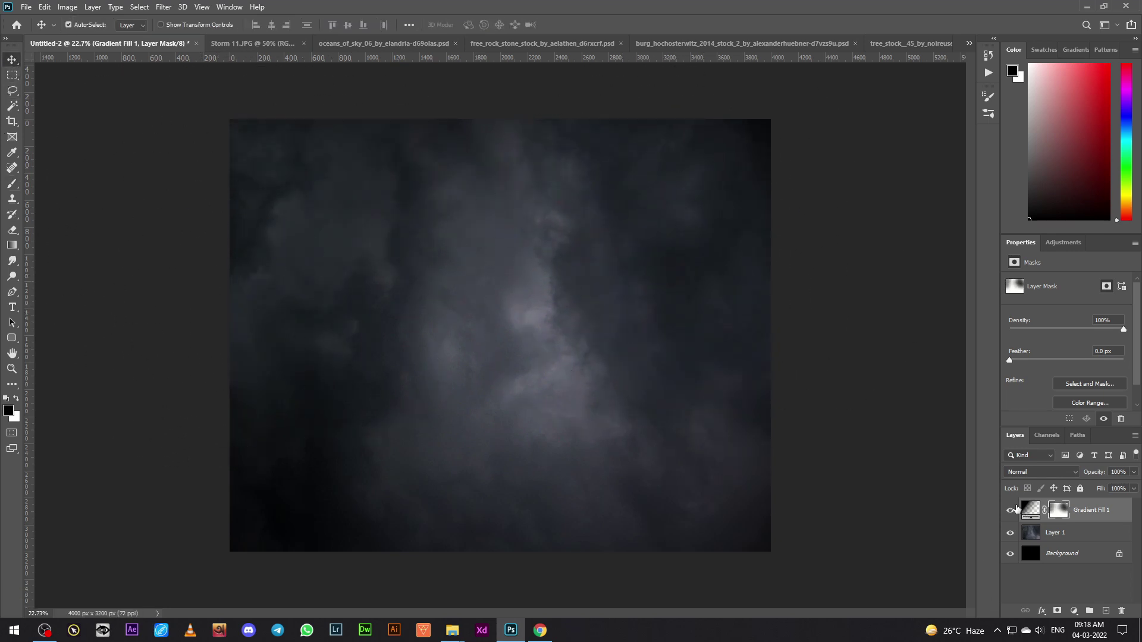
double_click(1012, 509)
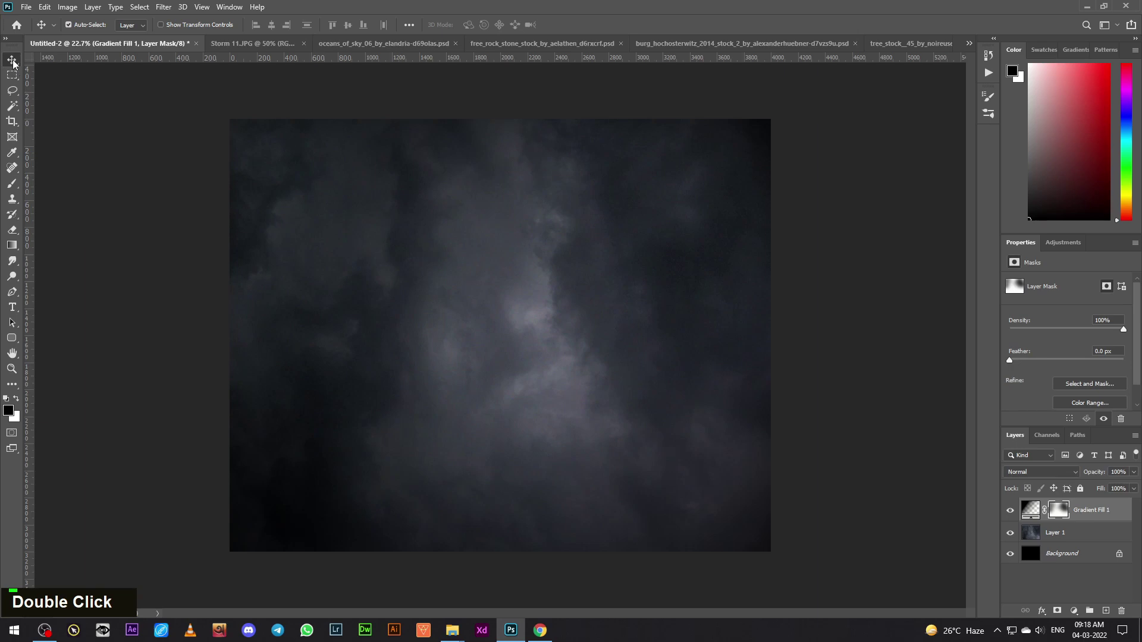
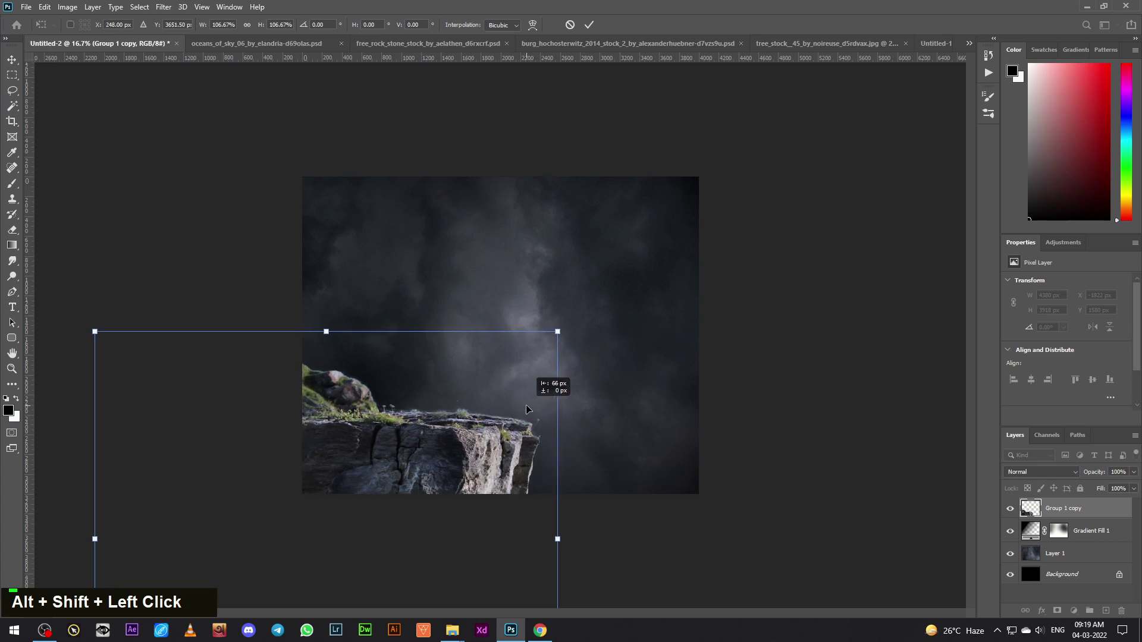
- Commit the extracted rock as a cliff ledge in the lower-left corner and zoom in on it
key(Return)
key(ctrl+=)
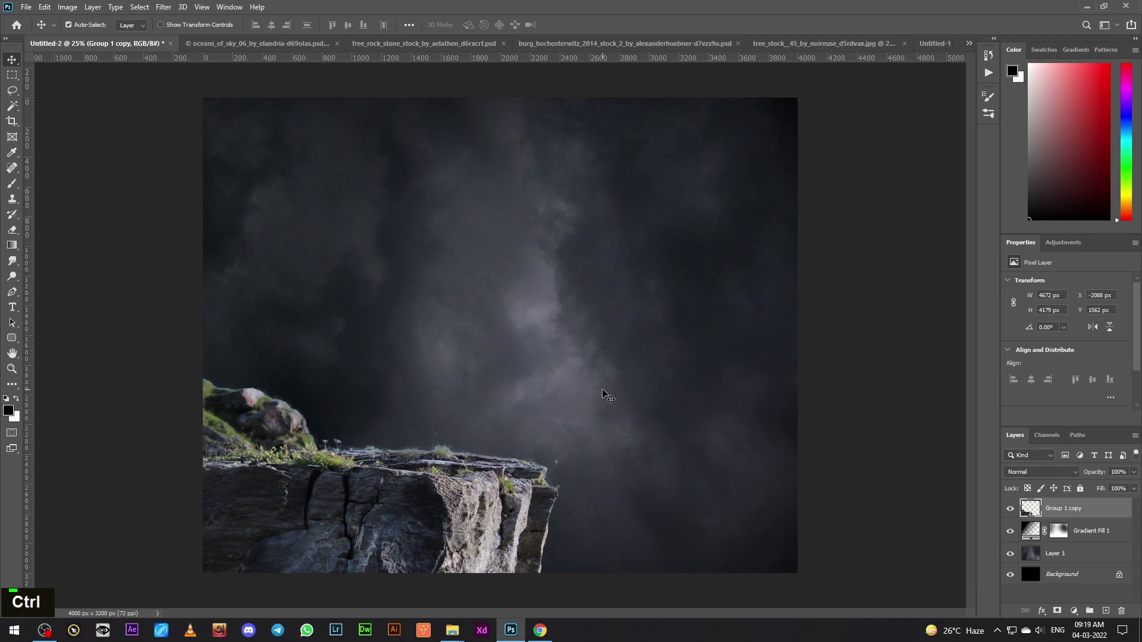
- Nudge and resize the woman in the white dress so she stands on the cliff edge
key(Down)
key(Down)
key(Down)
key(Left)
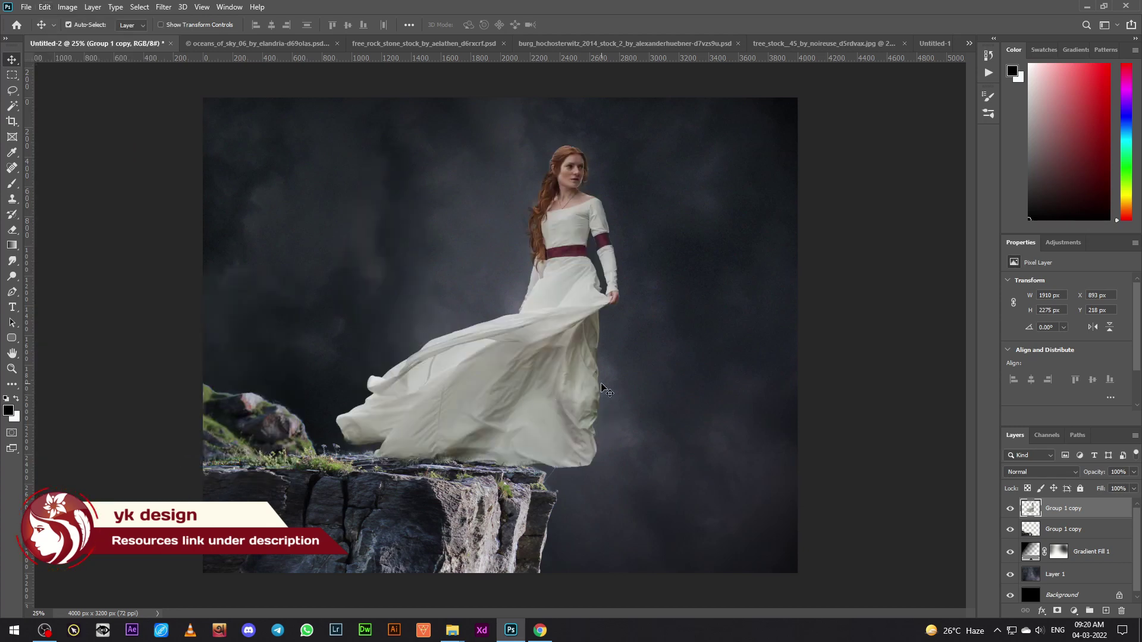
key(ctrl+y)
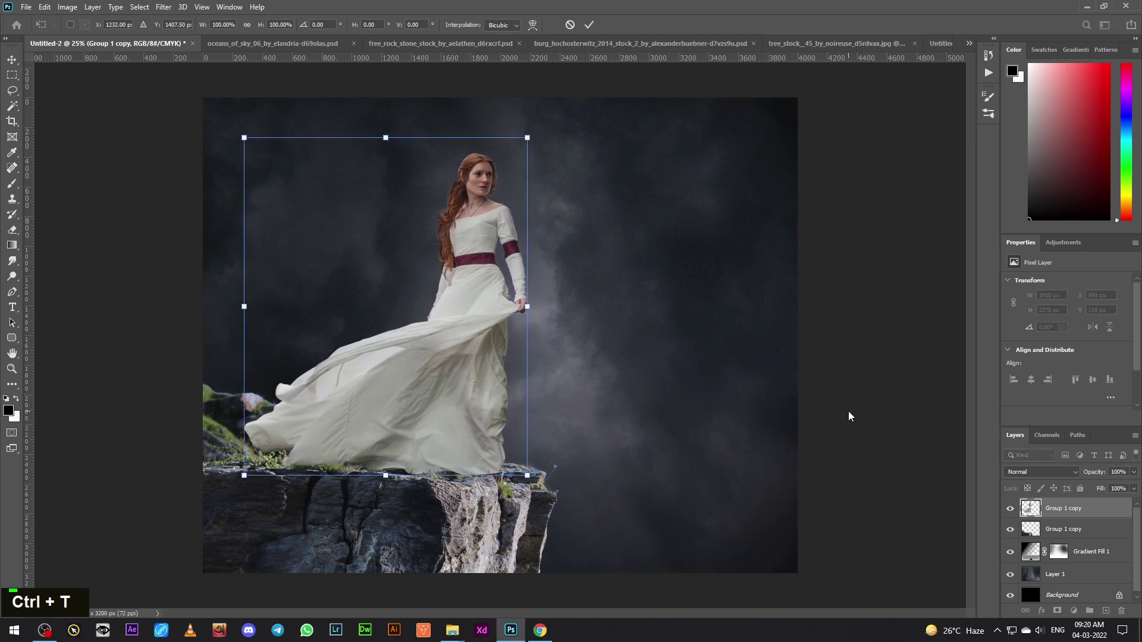
key(Return)
- Enlarge the cliff layer beneath the woman with Free Transform
key(ctrl+t)
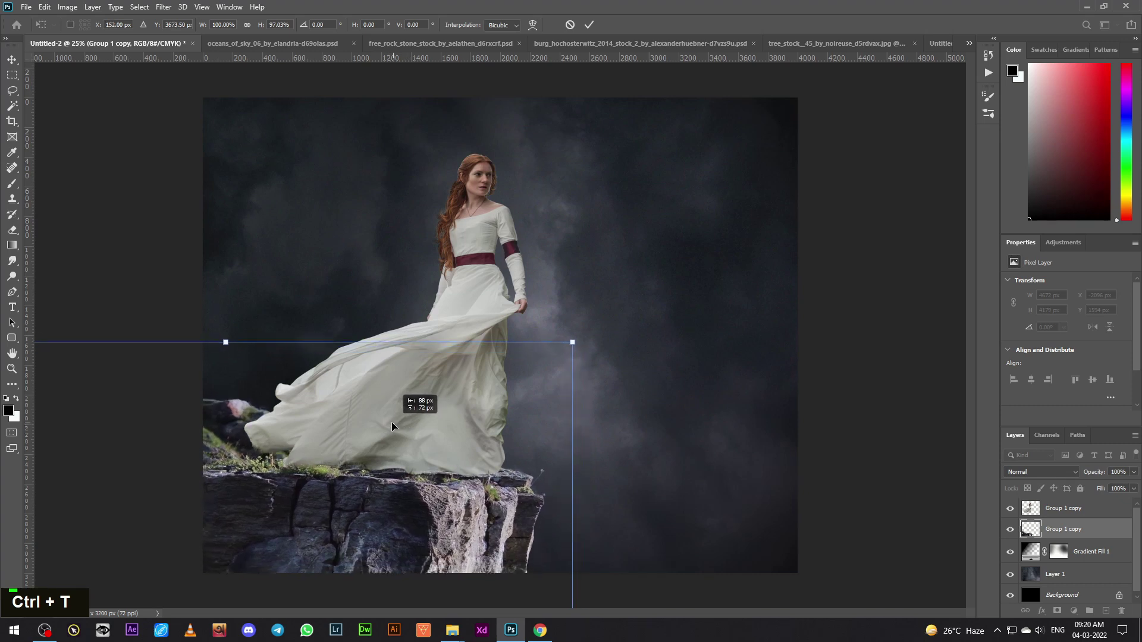
key(Left)
- Add clipped Hue/Saturation and Brightness/Contrast adjustments to darken and dull the rock
key(Up)
key(Up)
key(Left)
key(Left)
key(Return)
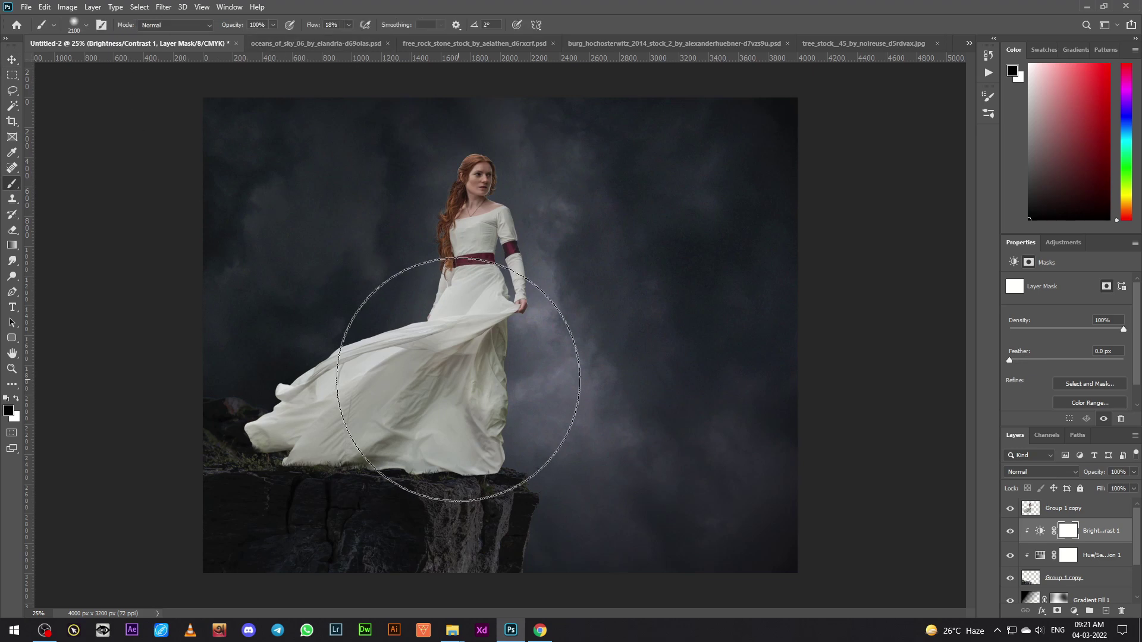
- Paint the adjustment mask with a smaller soft brush to restore some rock brightness
key([)
key([)
key([)
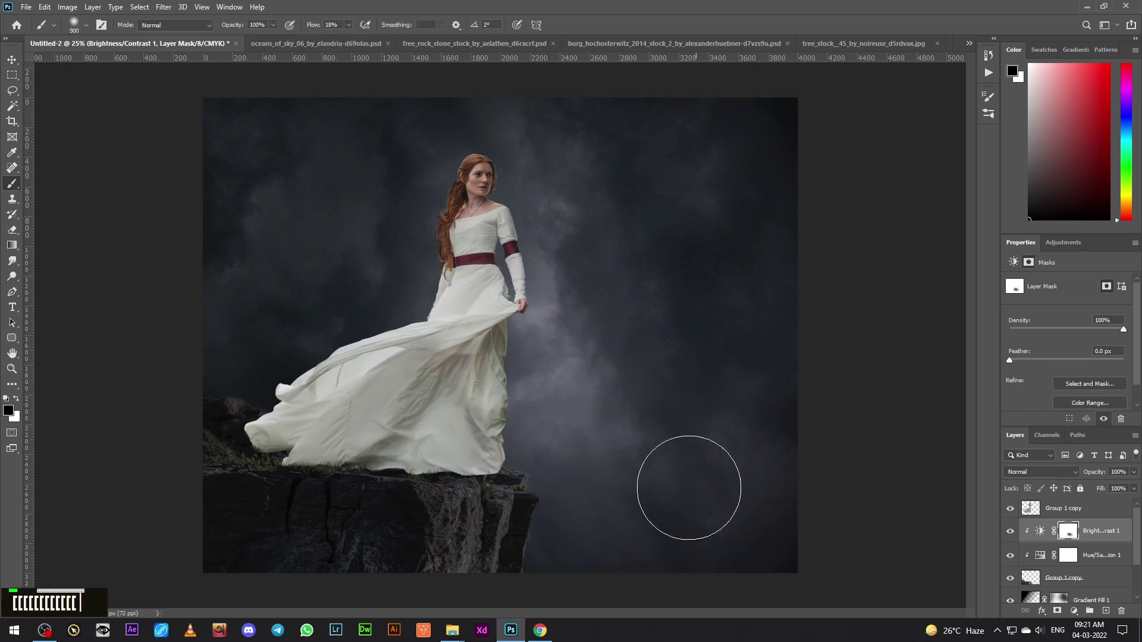
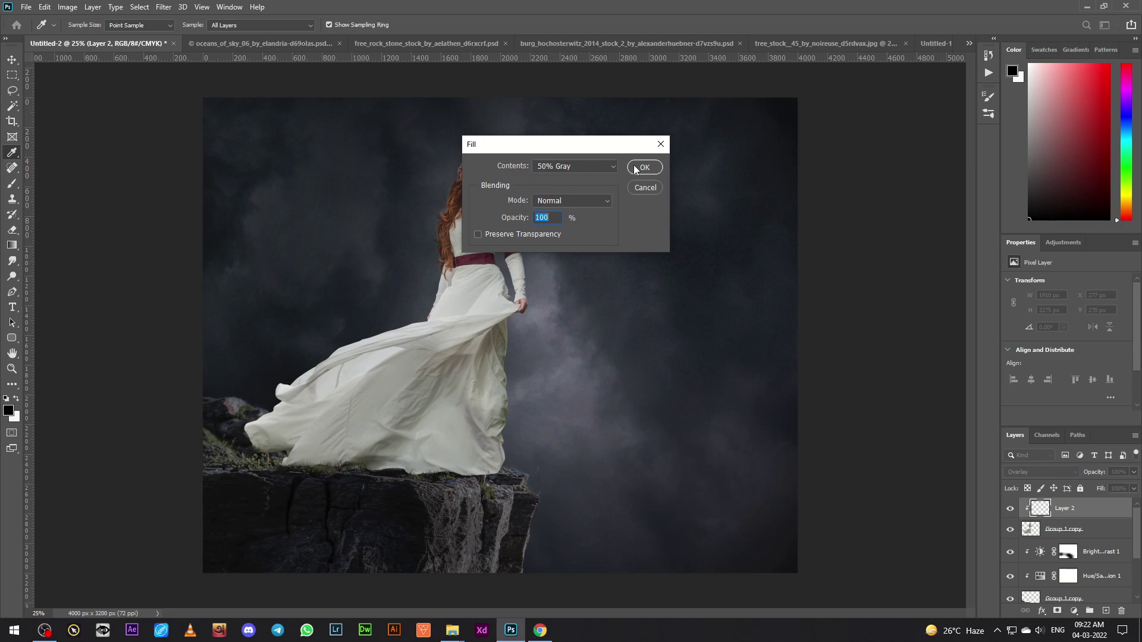
- Dodge and burn highlights and shadows onto the dress on a clipped 50% gray Overlay layer
right_click(11, 276)
text(]]])
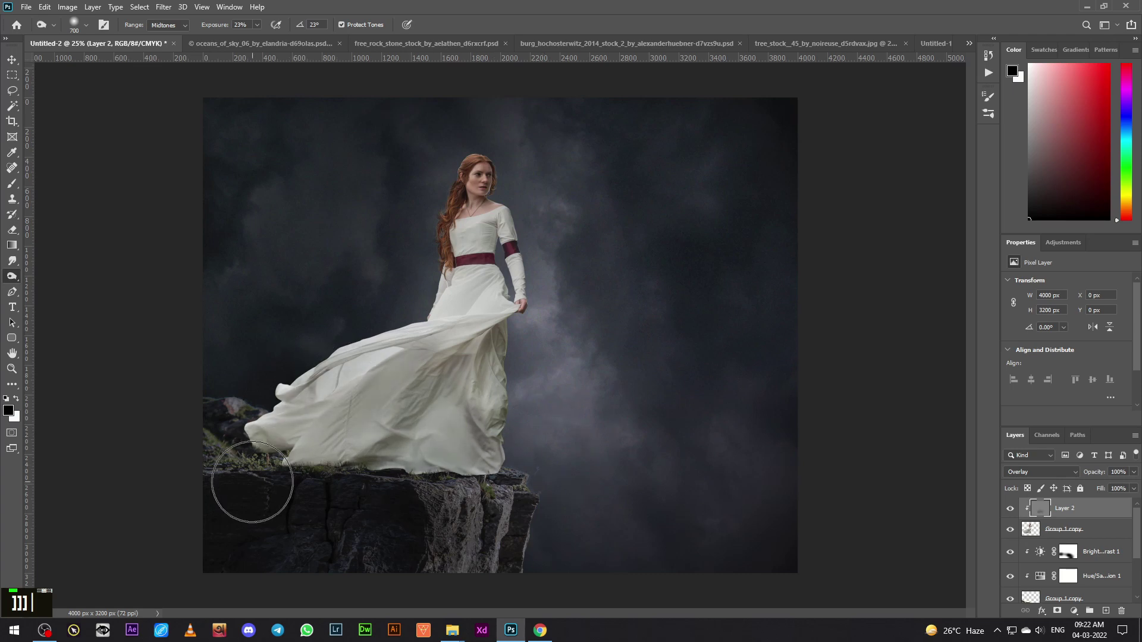
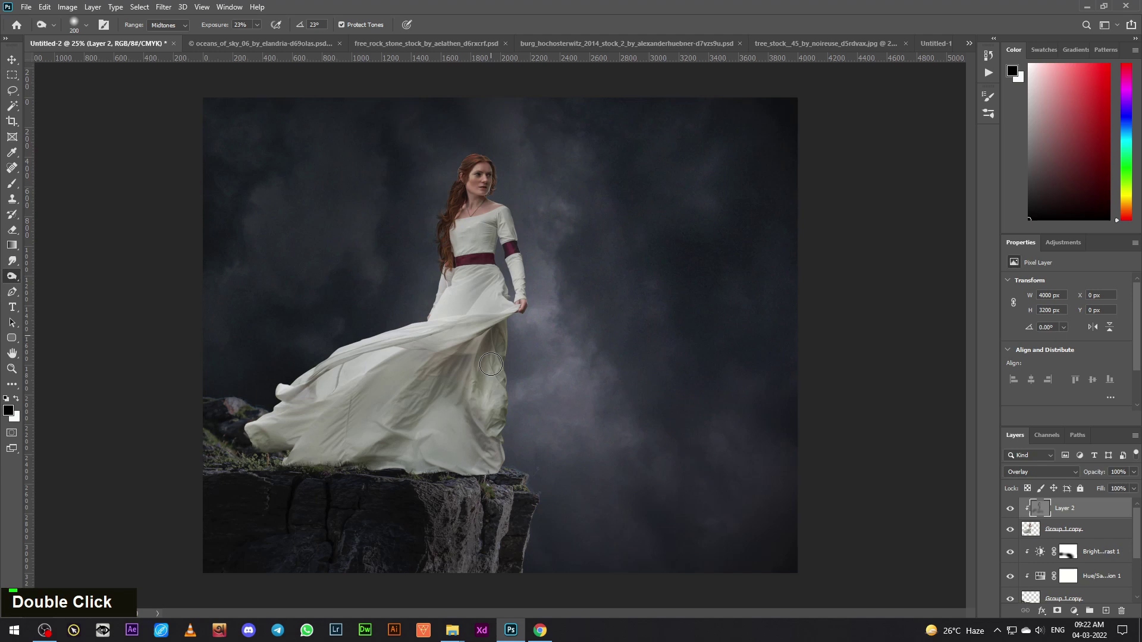
key(])
key(])
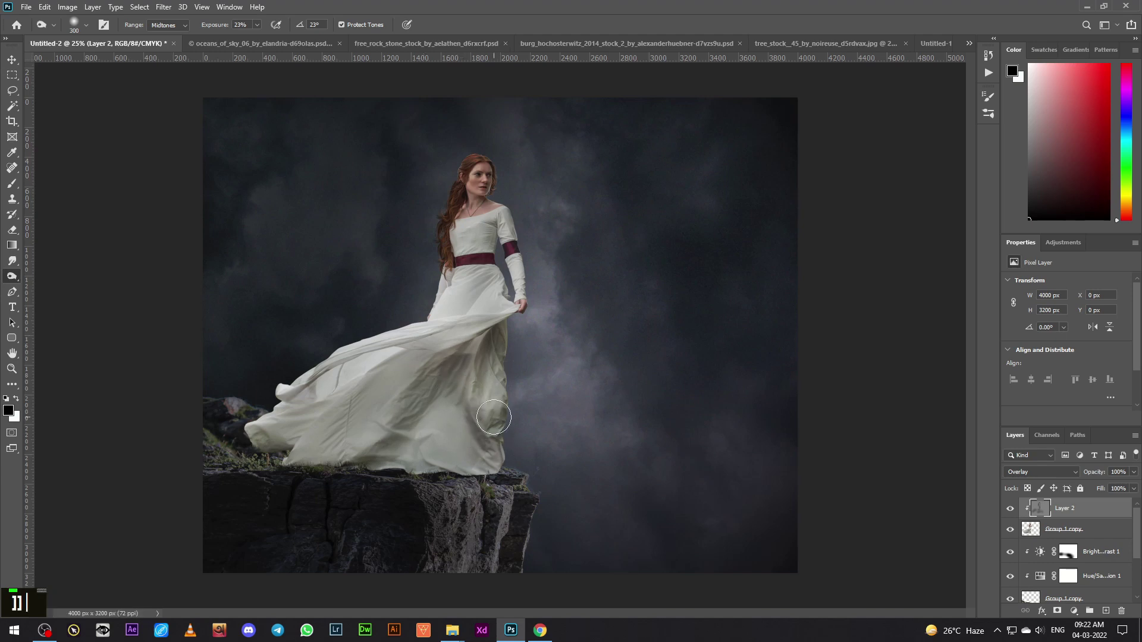
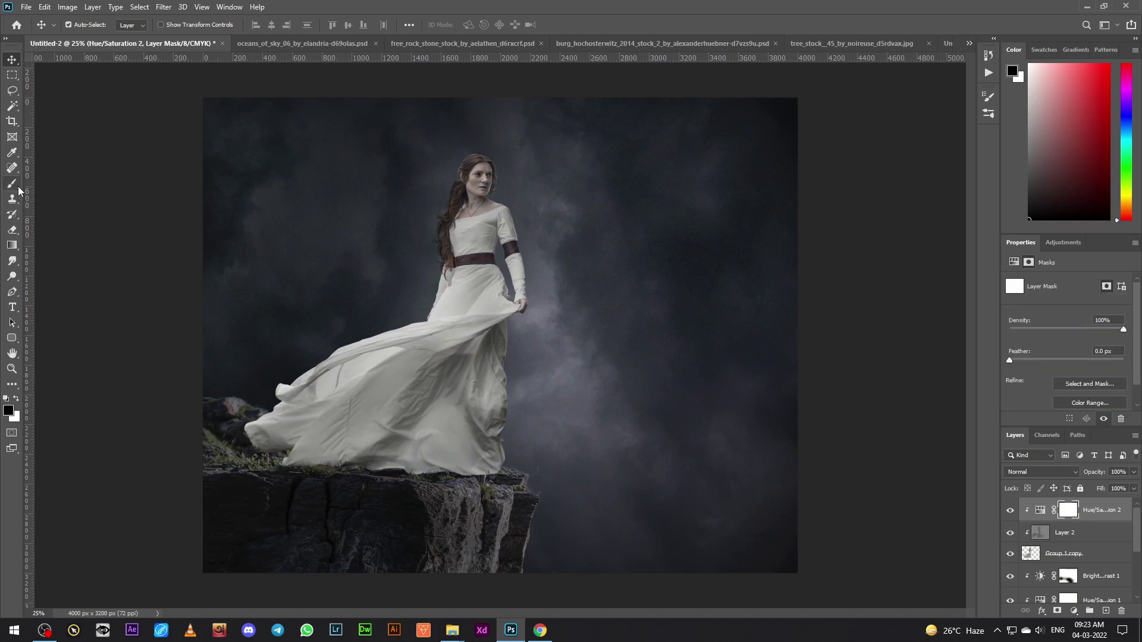
- Desaturate the woman with a clipped Hue/Saturation layer and mask around her face and hair
double_click(354, 42)
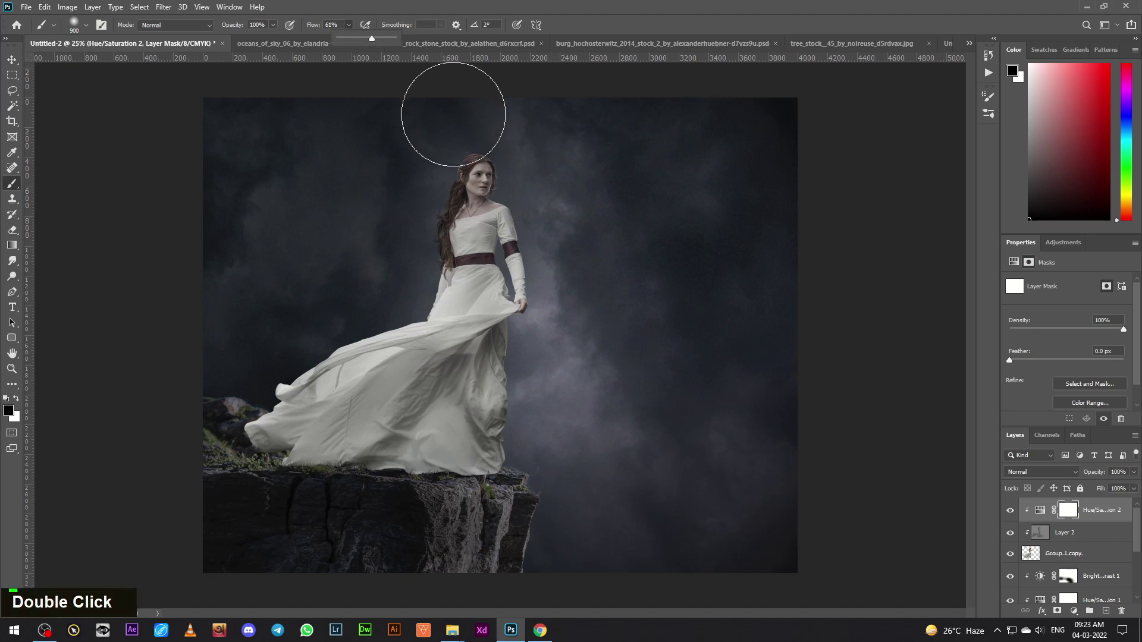
key([)
key([)
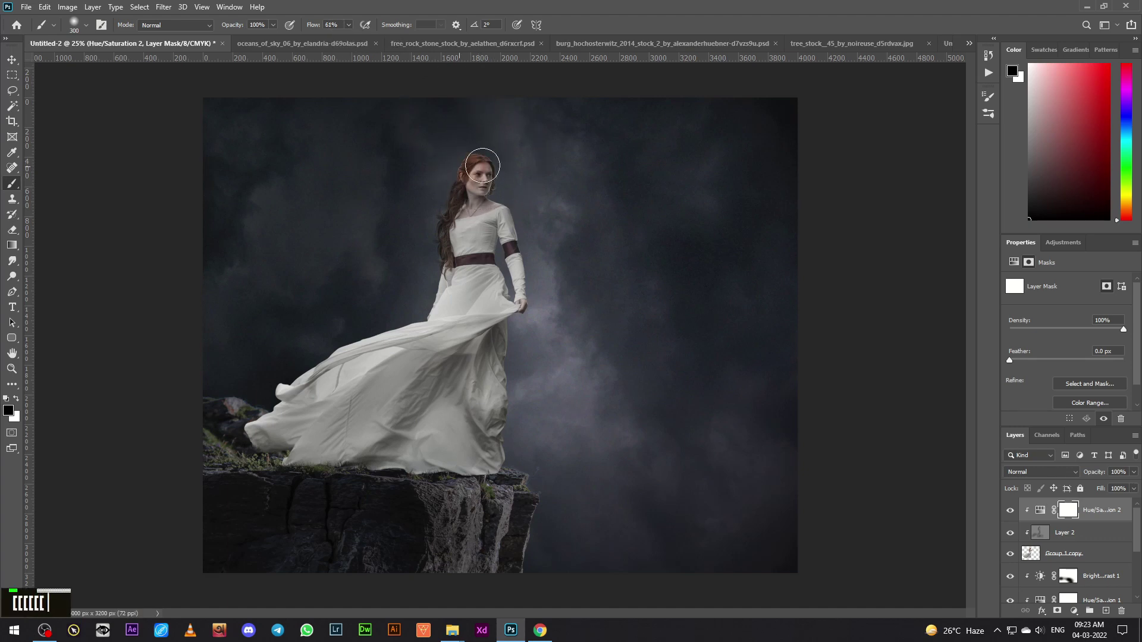
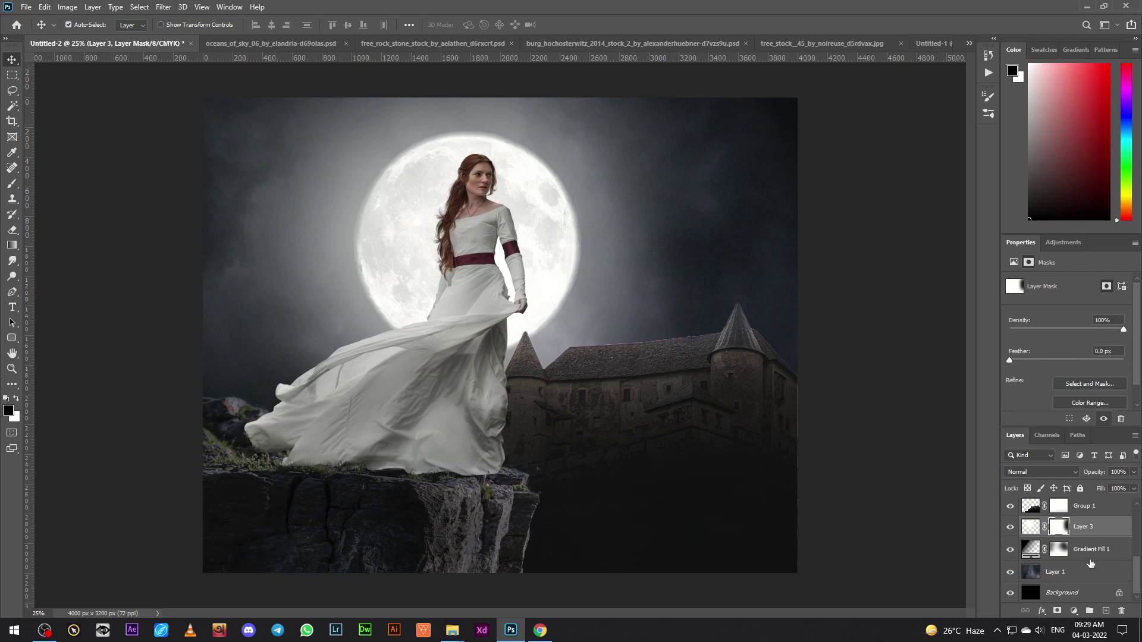
- Pick a fog brush preset and paint soft mist across the bottom on Layer 4
scroll(up, 3)
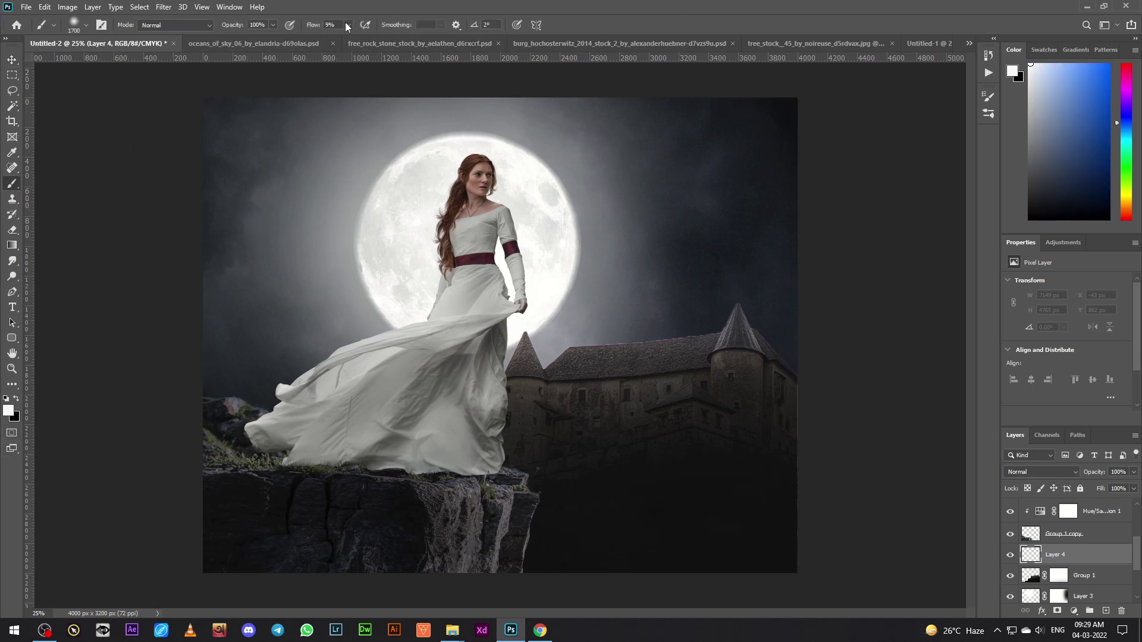
double_click(417, 47)
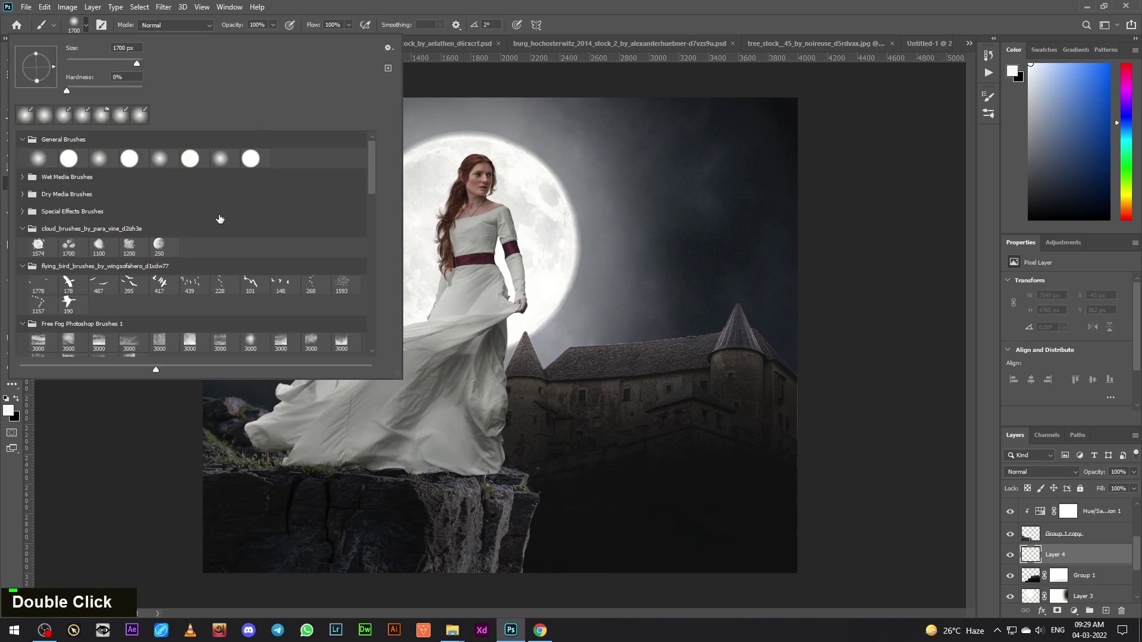
scroll(down, 3)
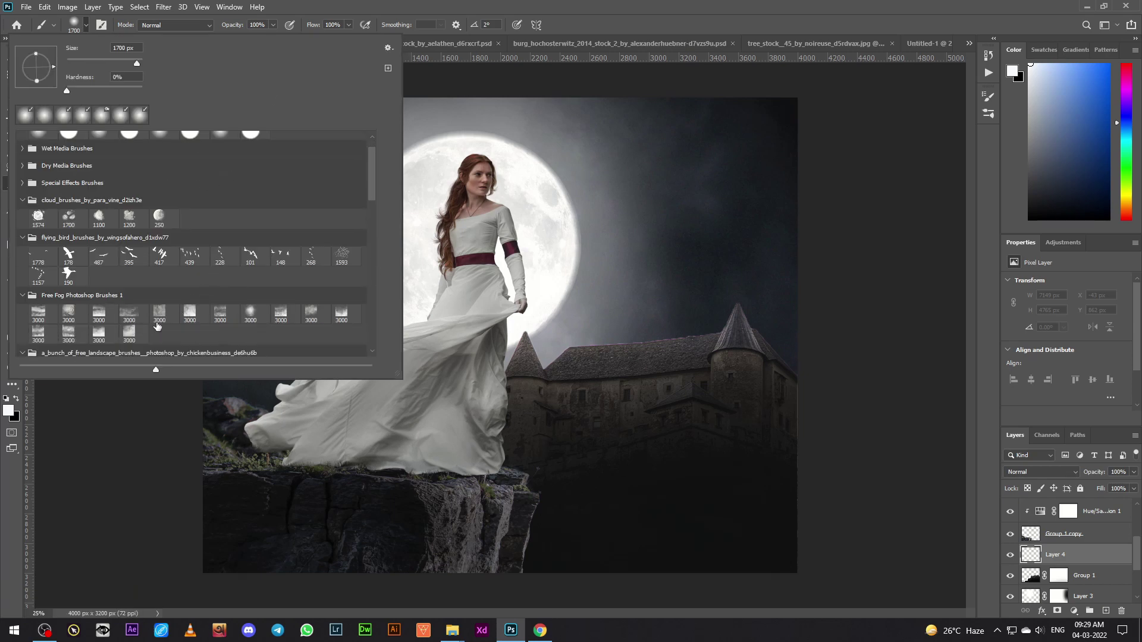
scroll(down, 3)
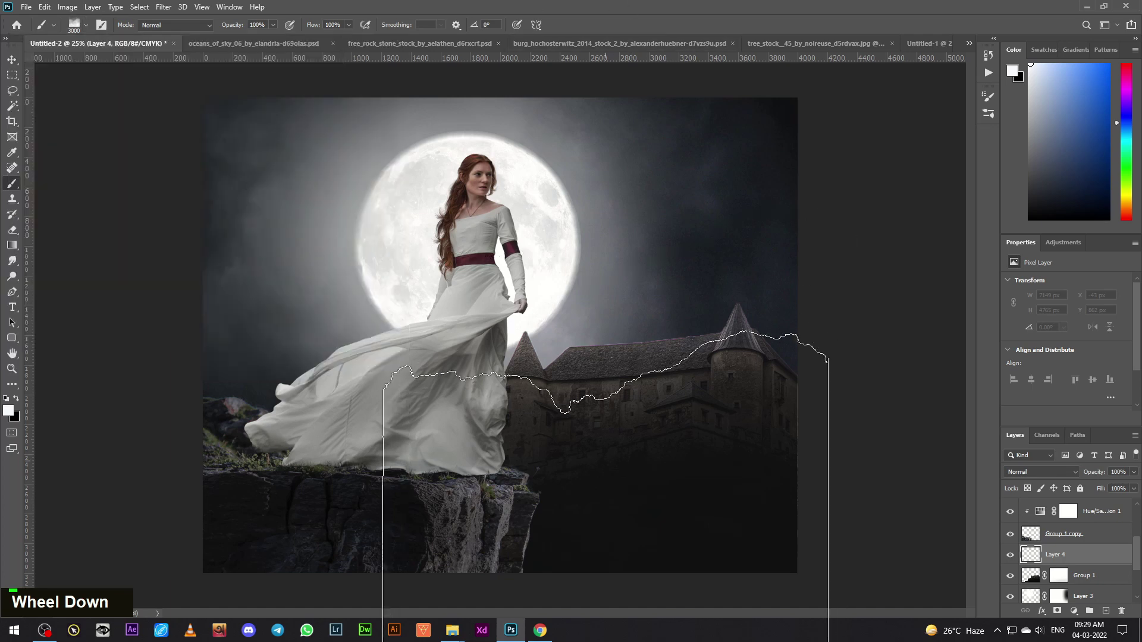
text(''''''''']]]]]]]]]]]]]])
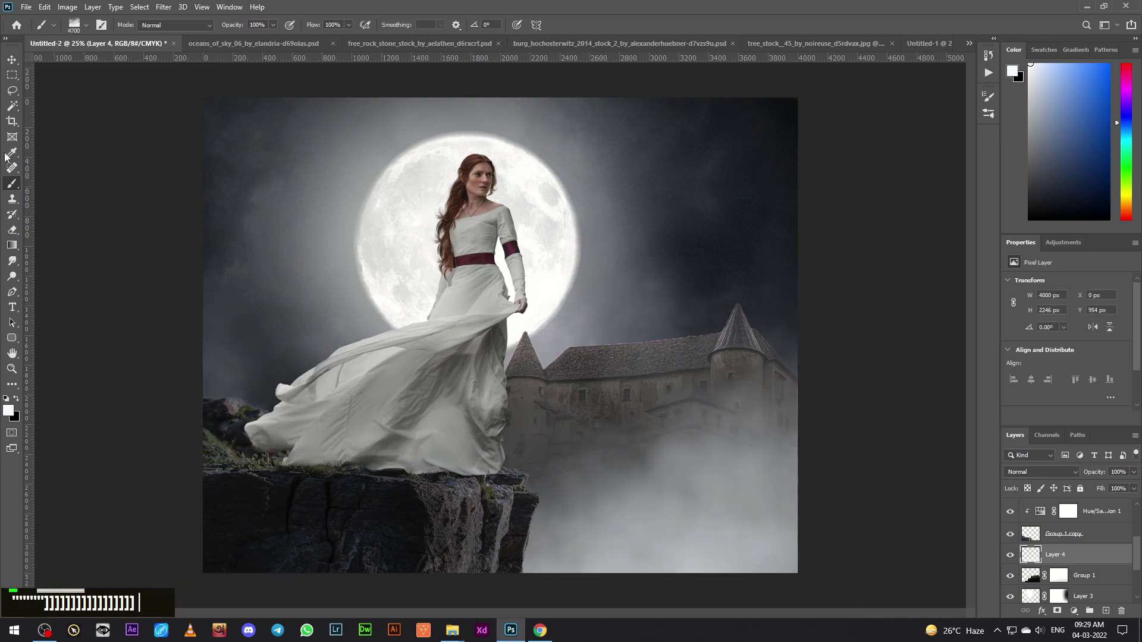
- Stretch the painted fog into a low, wide bank with Free Transform
key(ctrl+t)
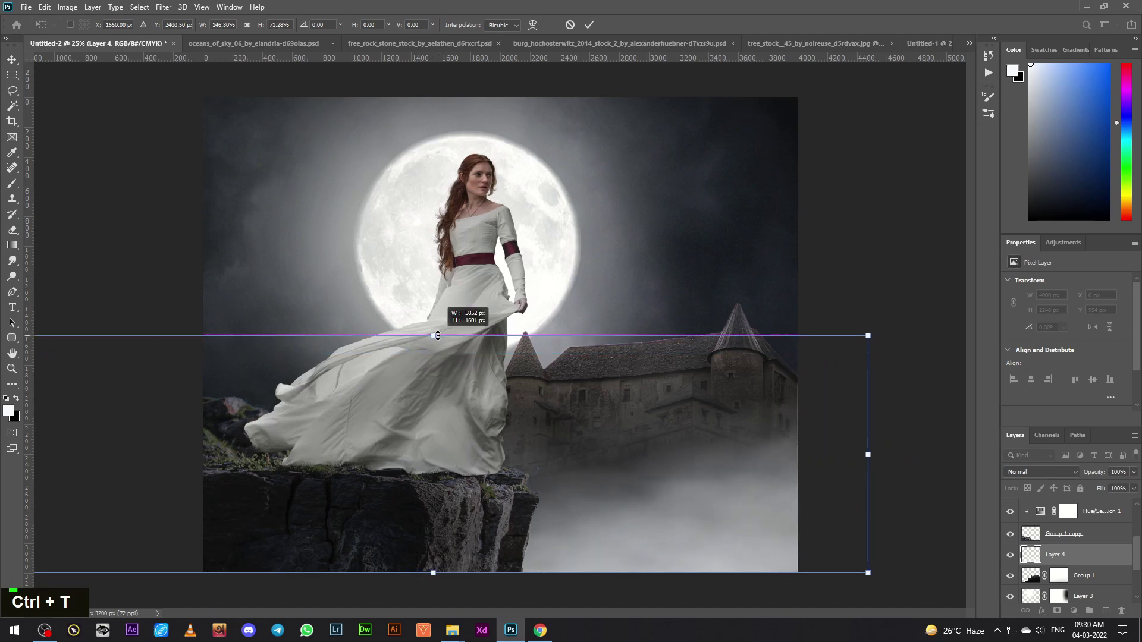
key(Return)
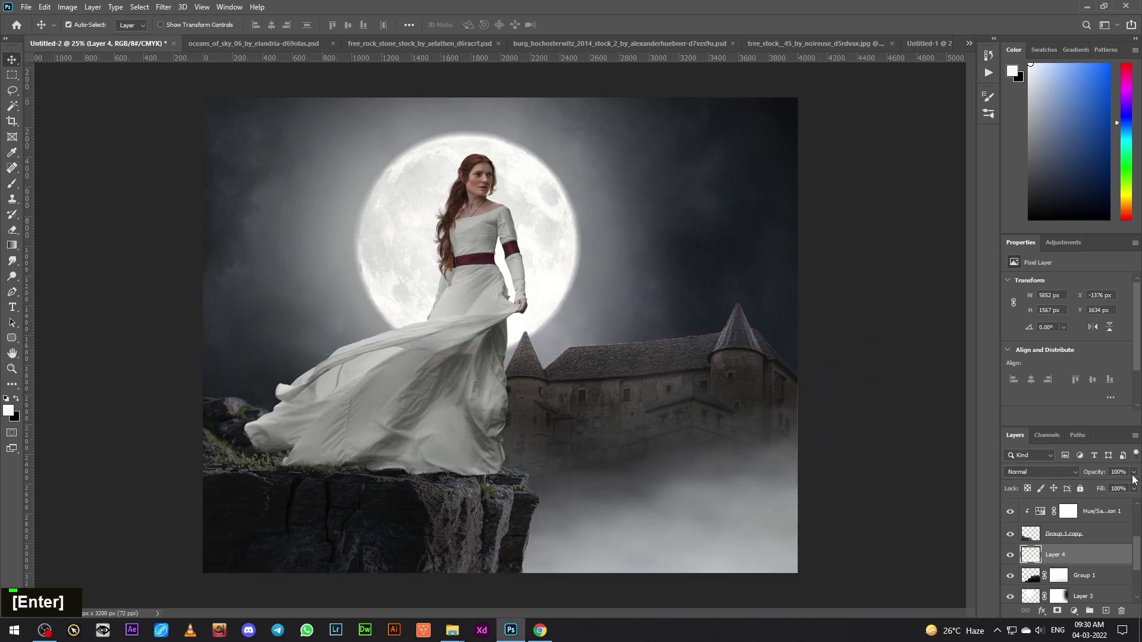
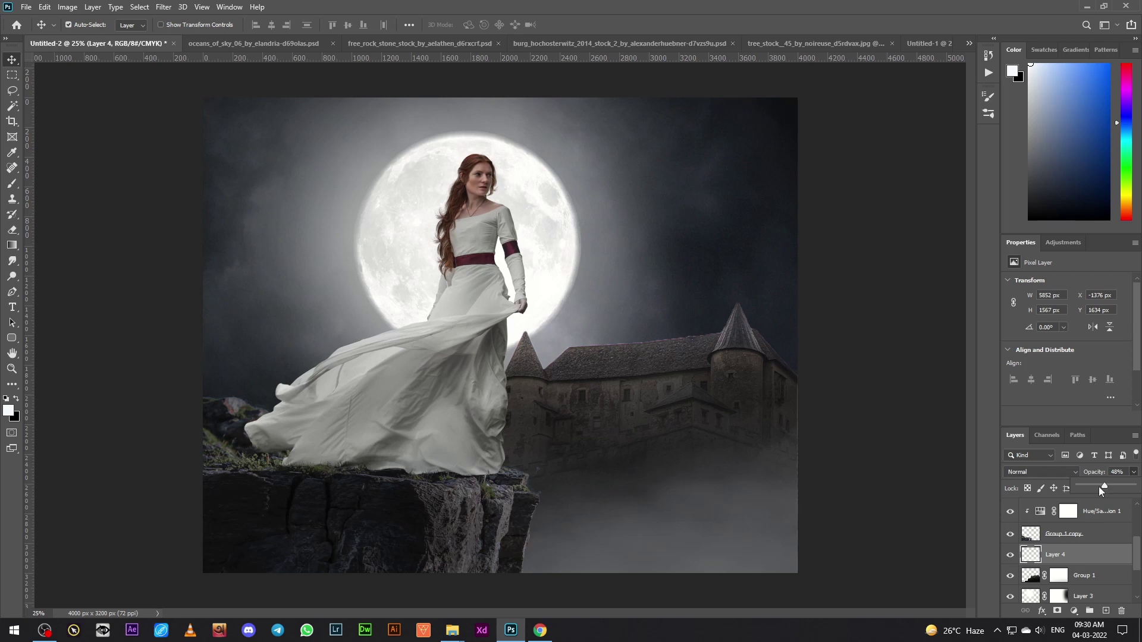
- Paint a second fog layer, stretch it, and lower its opacity to about 53%
scroll(up, 3)
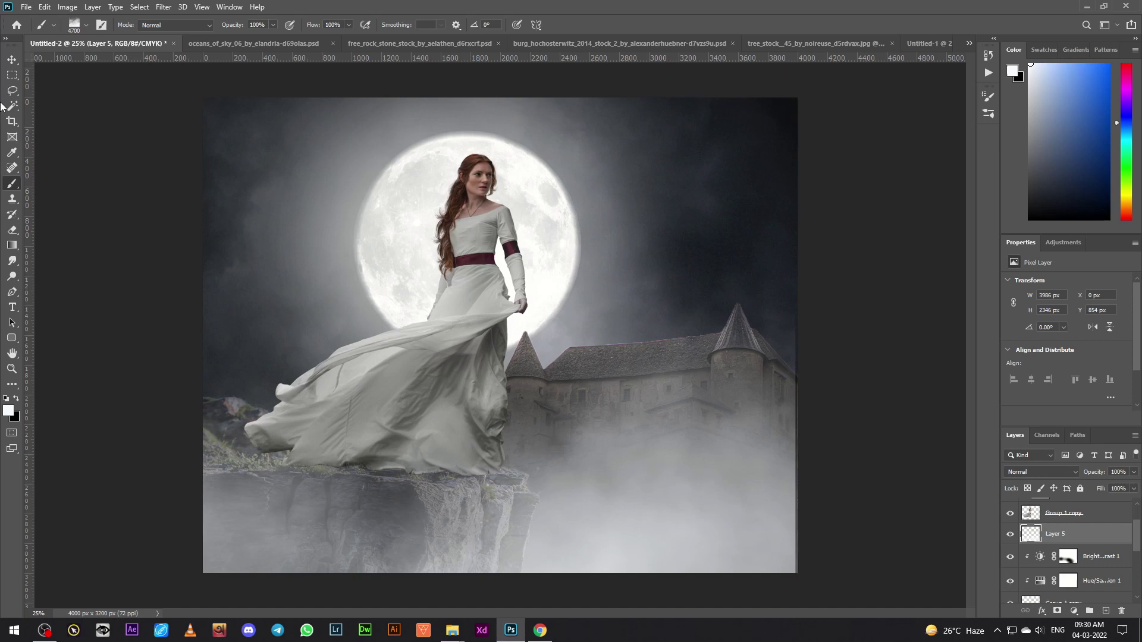
key(ctrl+t)
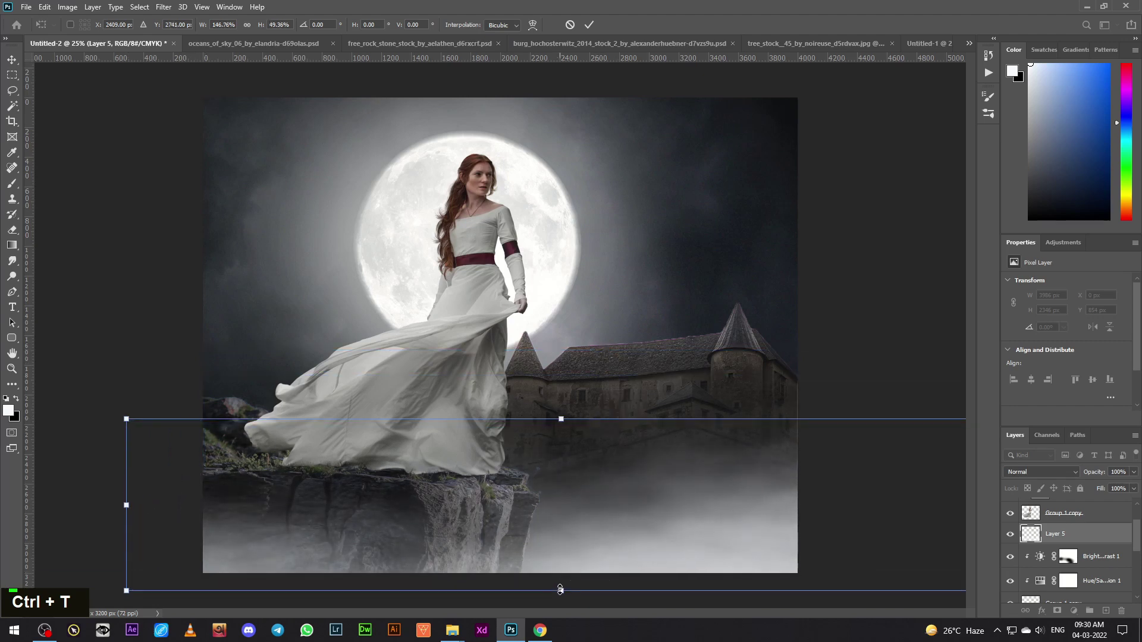
key(Return)
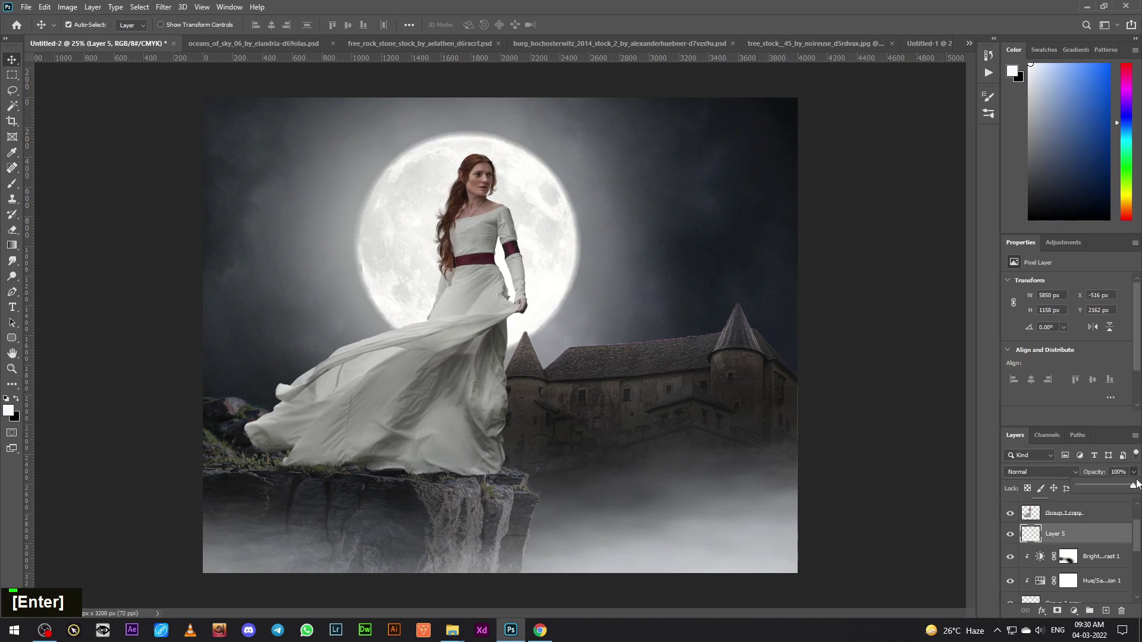
double_click(1136, 485)
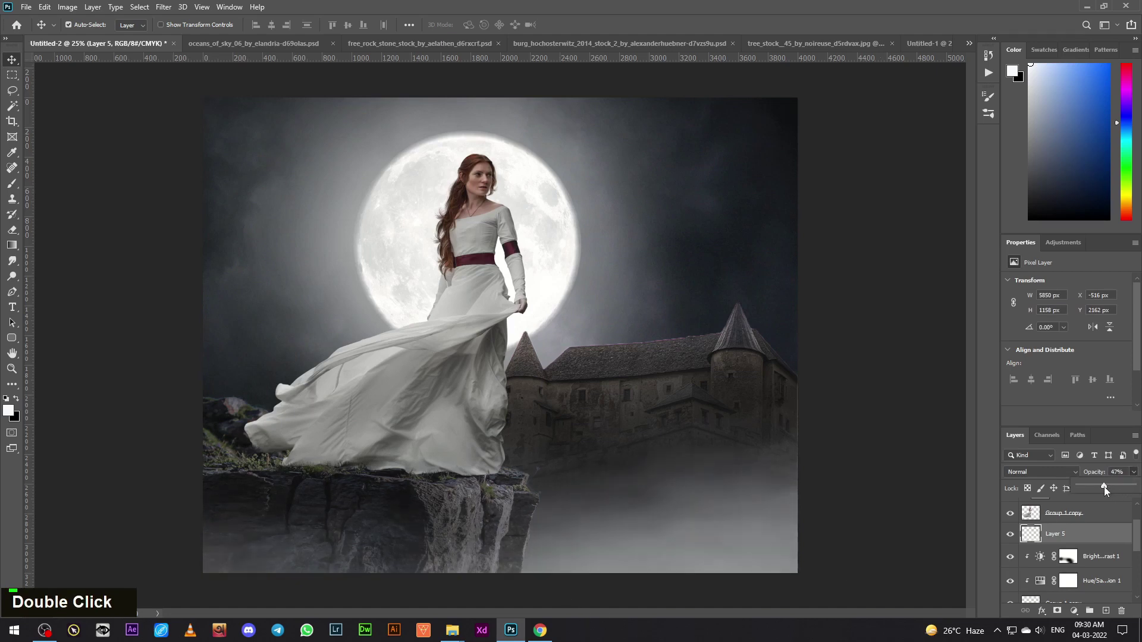
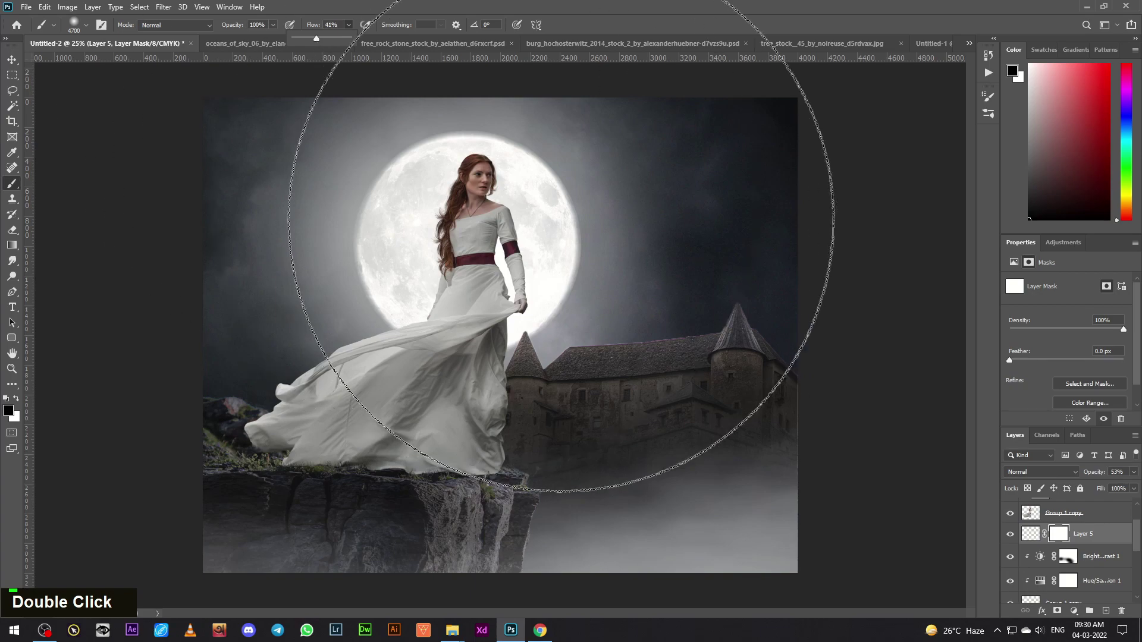
- Mask away unwanted fog with a shrinking black brush and add a fresh layer for more fog
text([[[[[[[[[[[[[[[[[[[[[[[[[[[[[[[[[[)
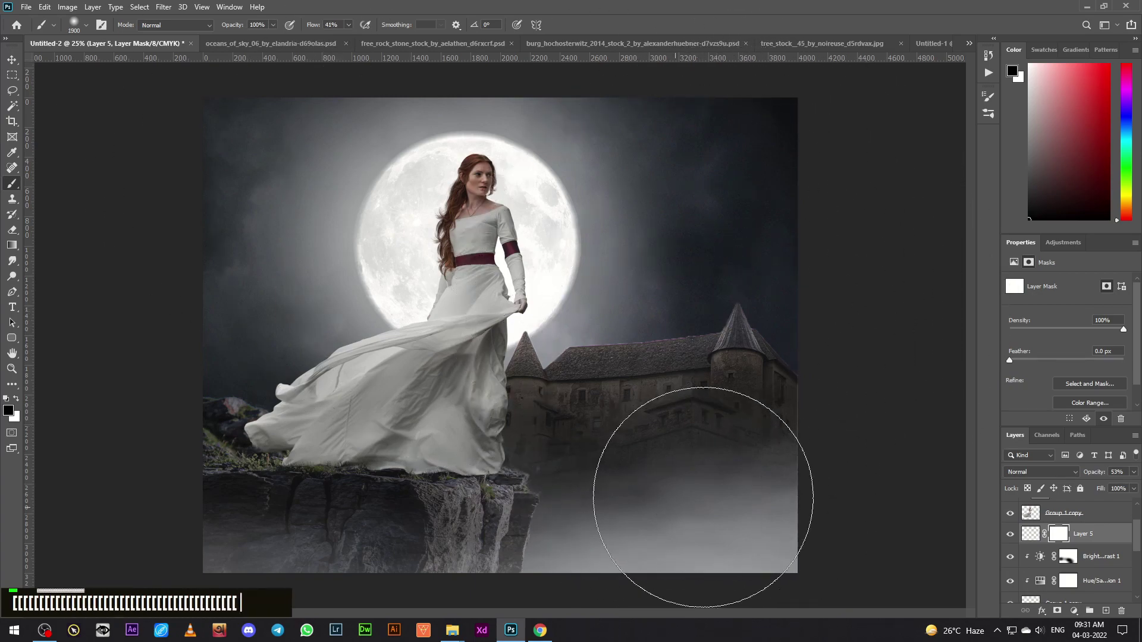
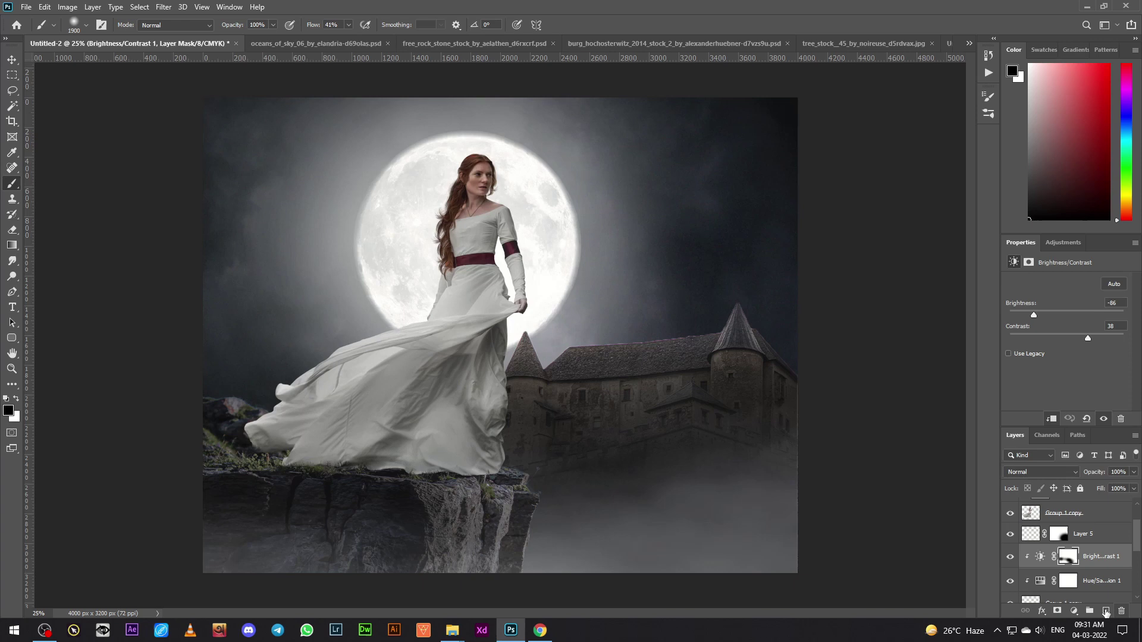
key([)
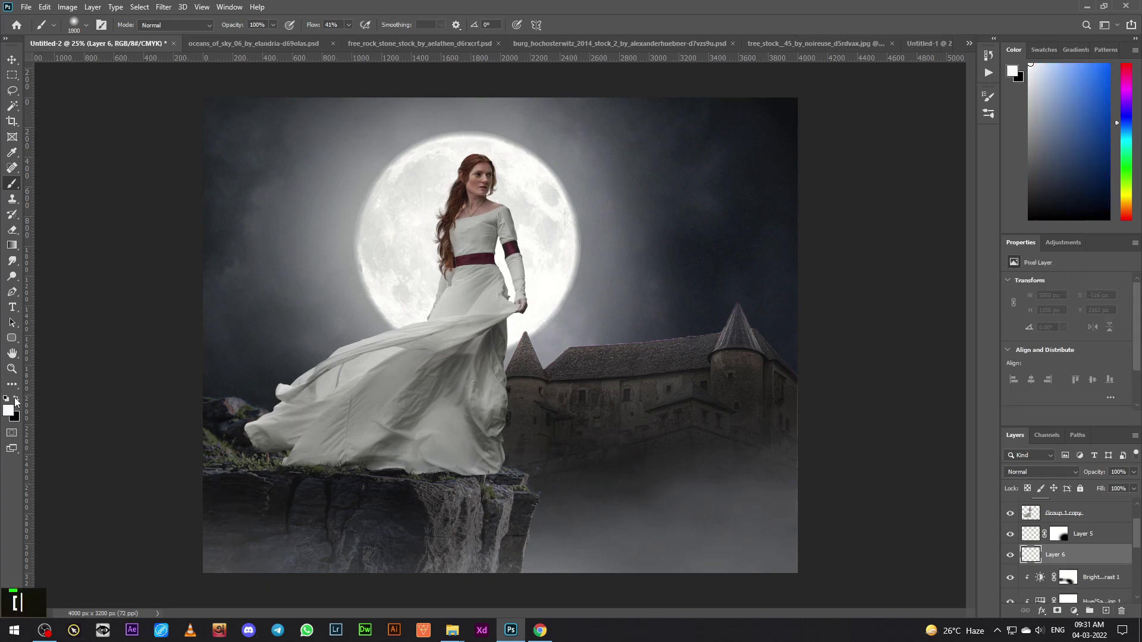
key([)
key([)
key([)
text([[[[[[[)
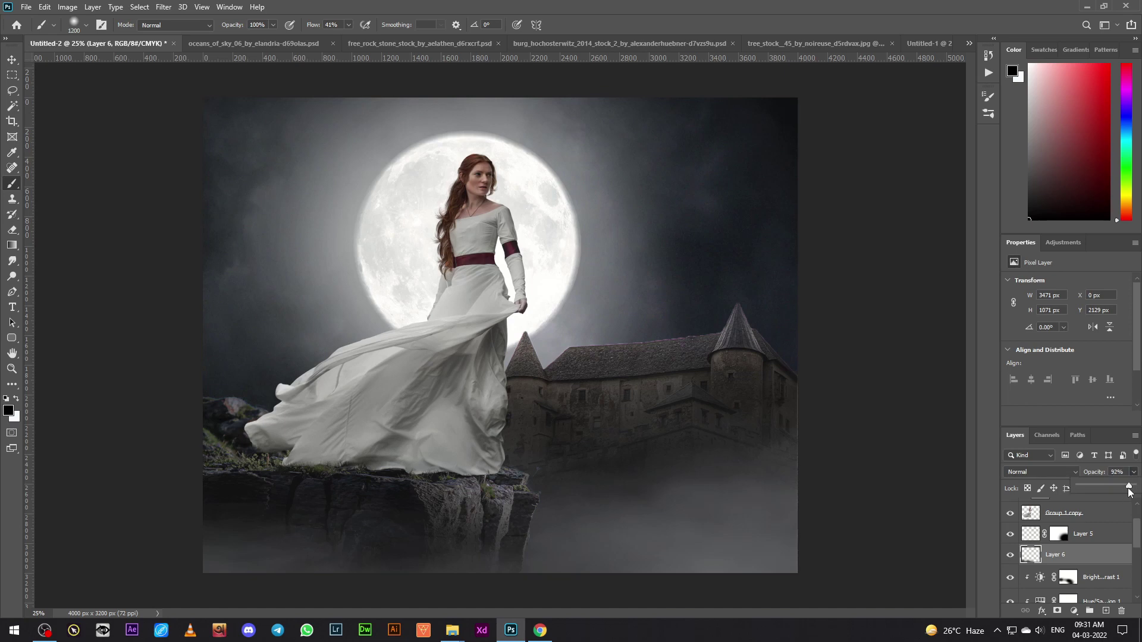
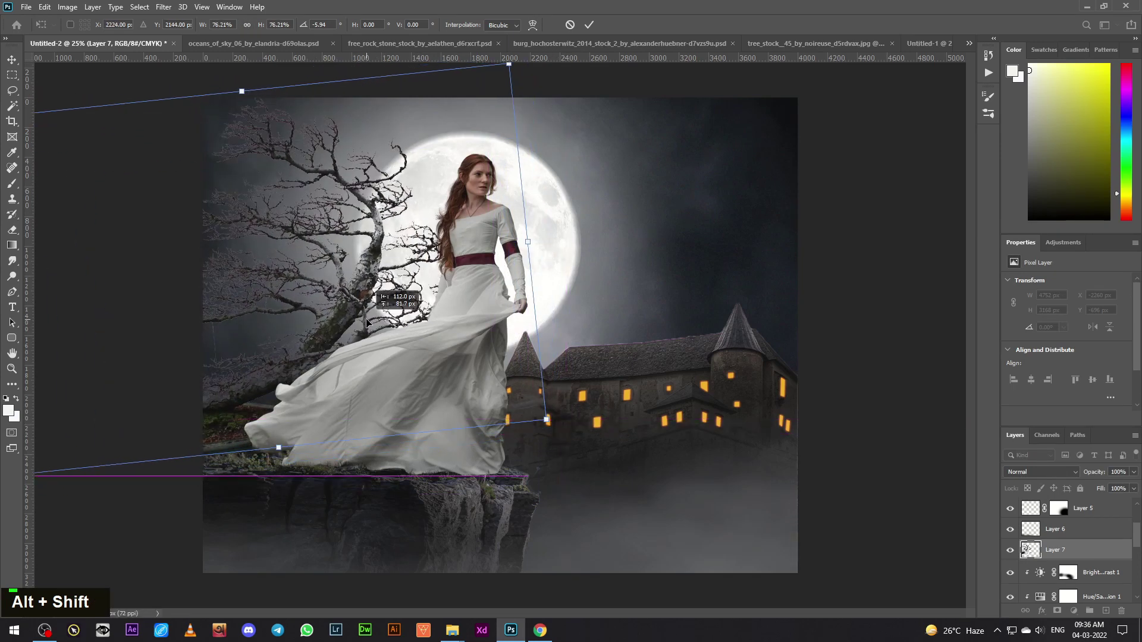
- Commit the tree's new size and angle, then mask its base with a fine brush
key(Return)
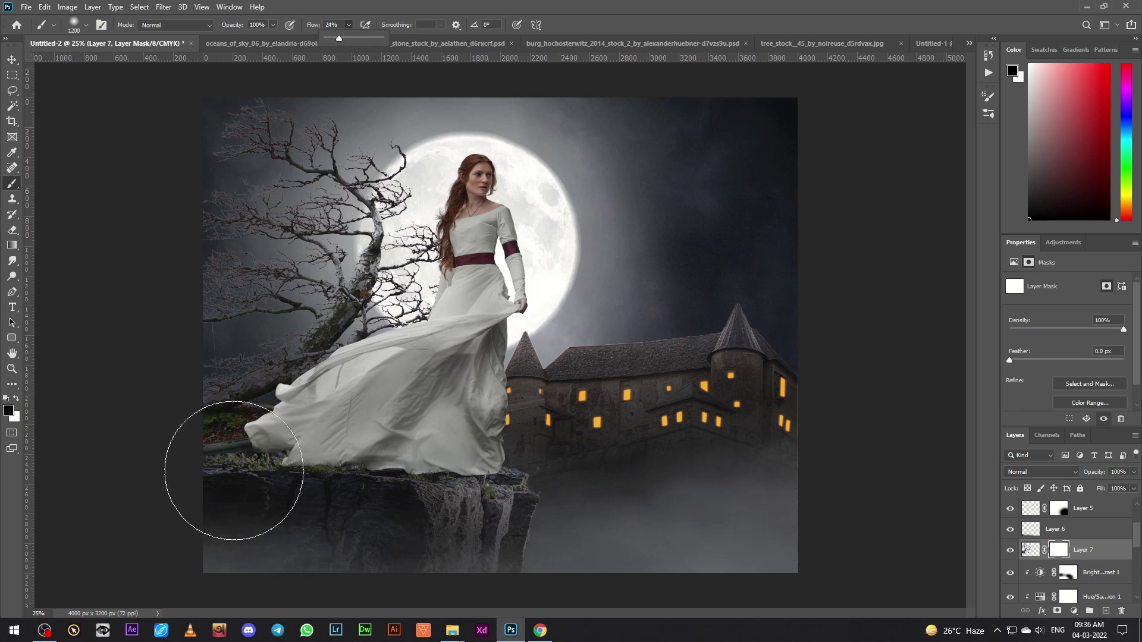
key([)
key([)
key([)
key([)
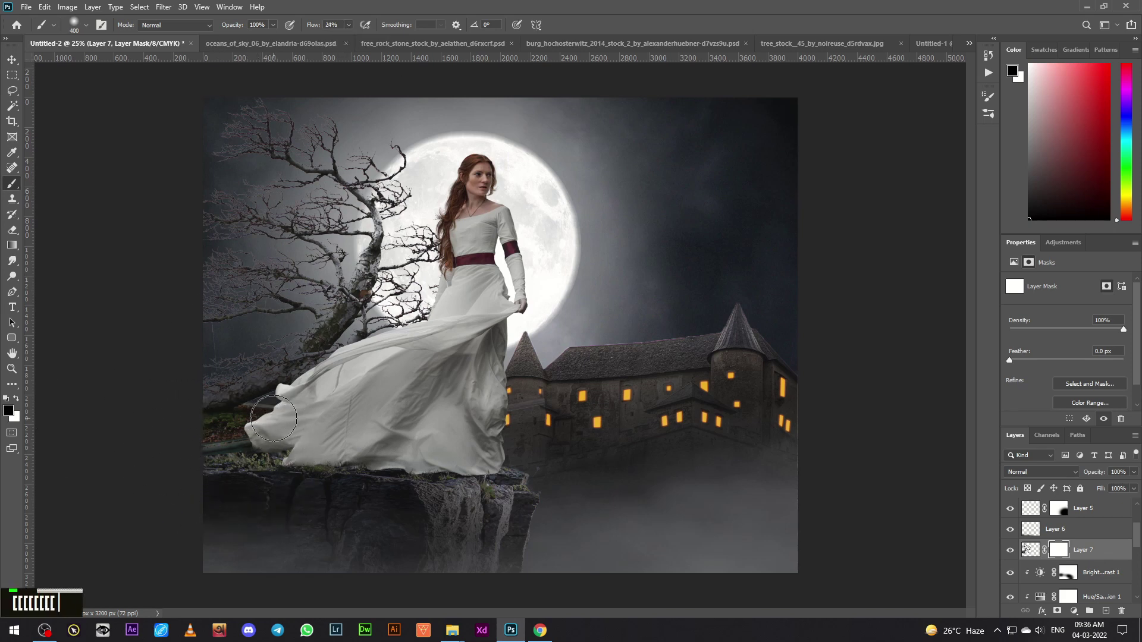
text([[[[[[[[[[[[)
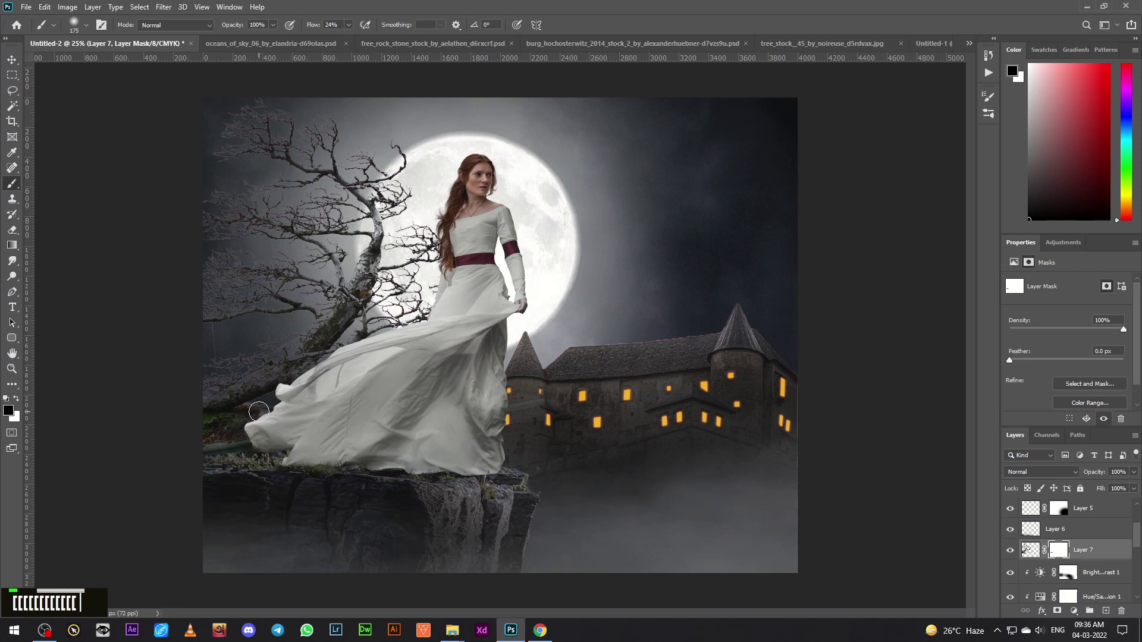
- Paint Layer 7's mask to blend the ground around the dress's trailing hem
text([[)
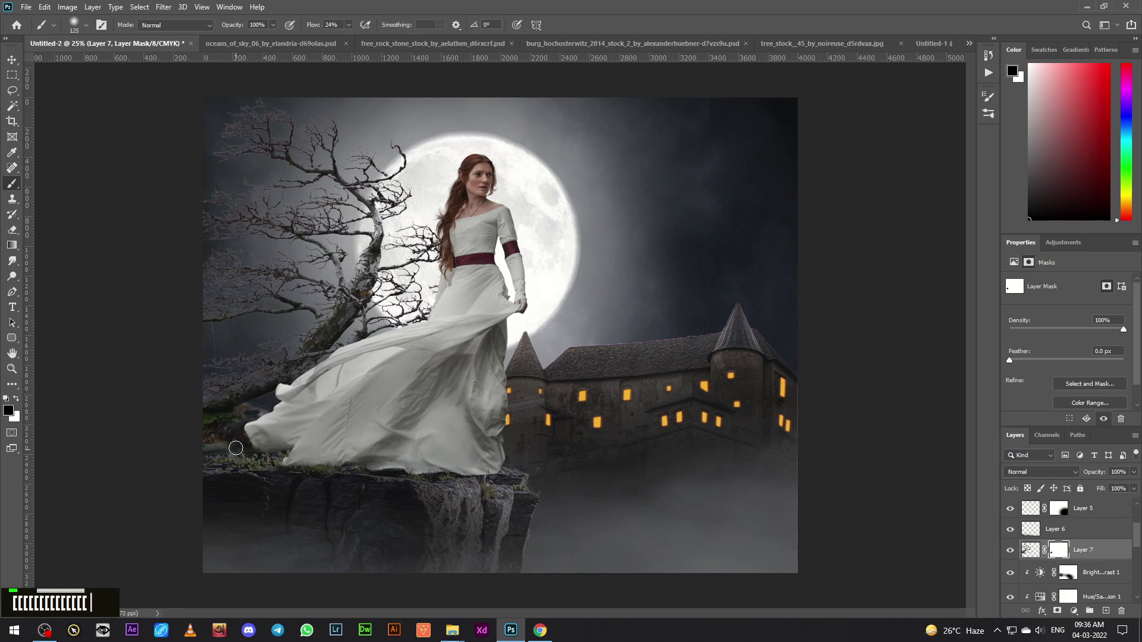
text(]])
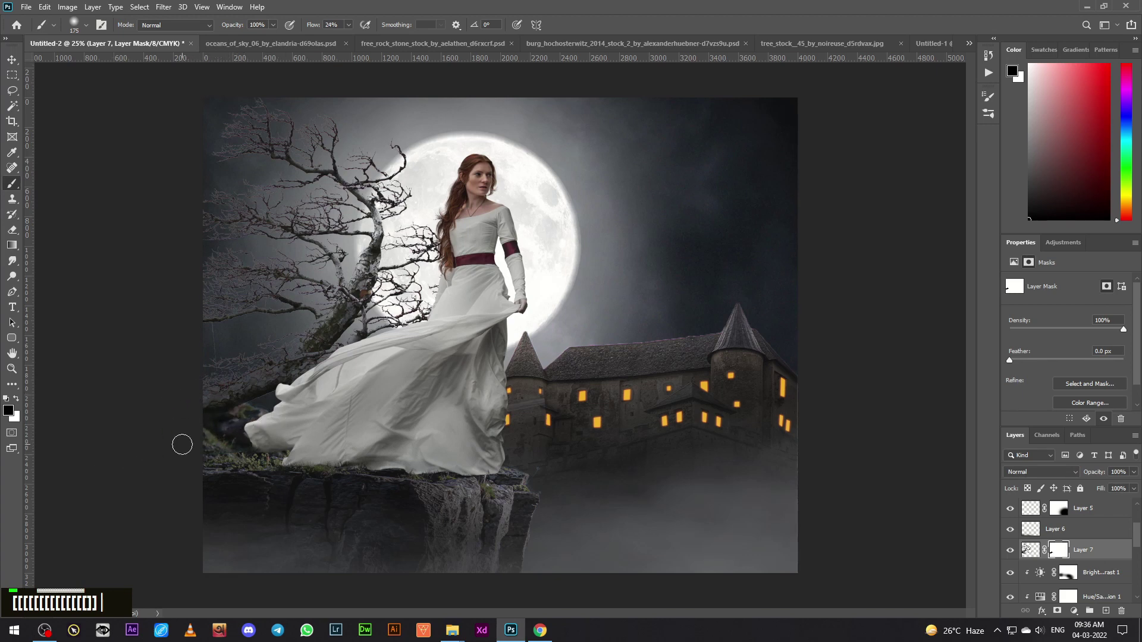
text(]])
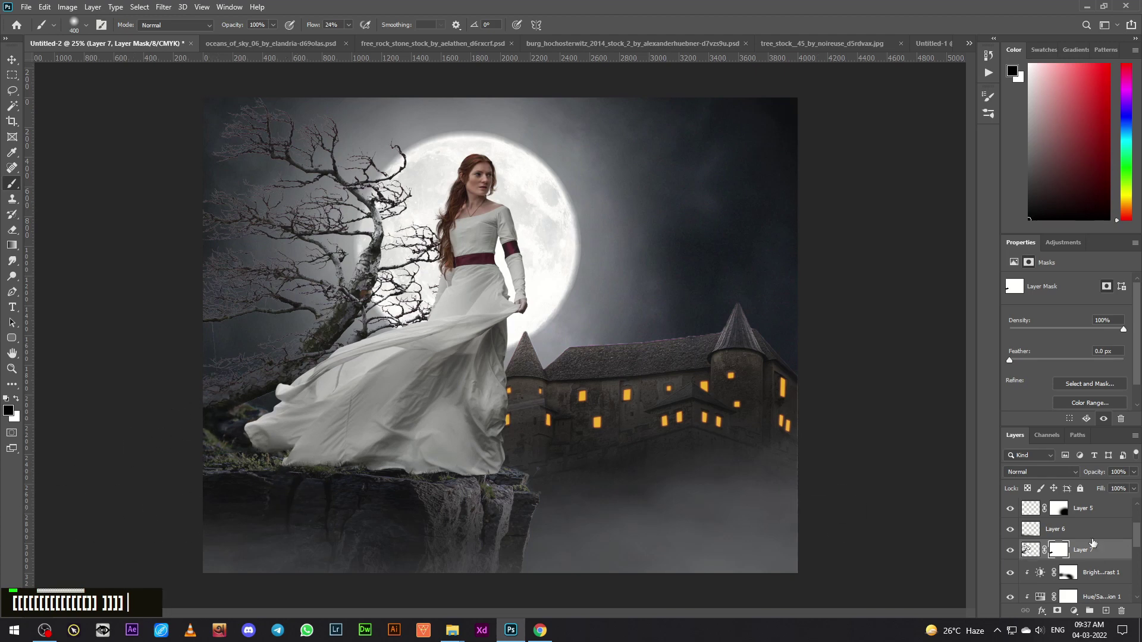
scroll(down, 3)
- Paint the tree's clipped Brightness/Contrast mask with resized brushes, then select the tree layers for merging
text([[[[[[[[[[[[[[]] ]]]])
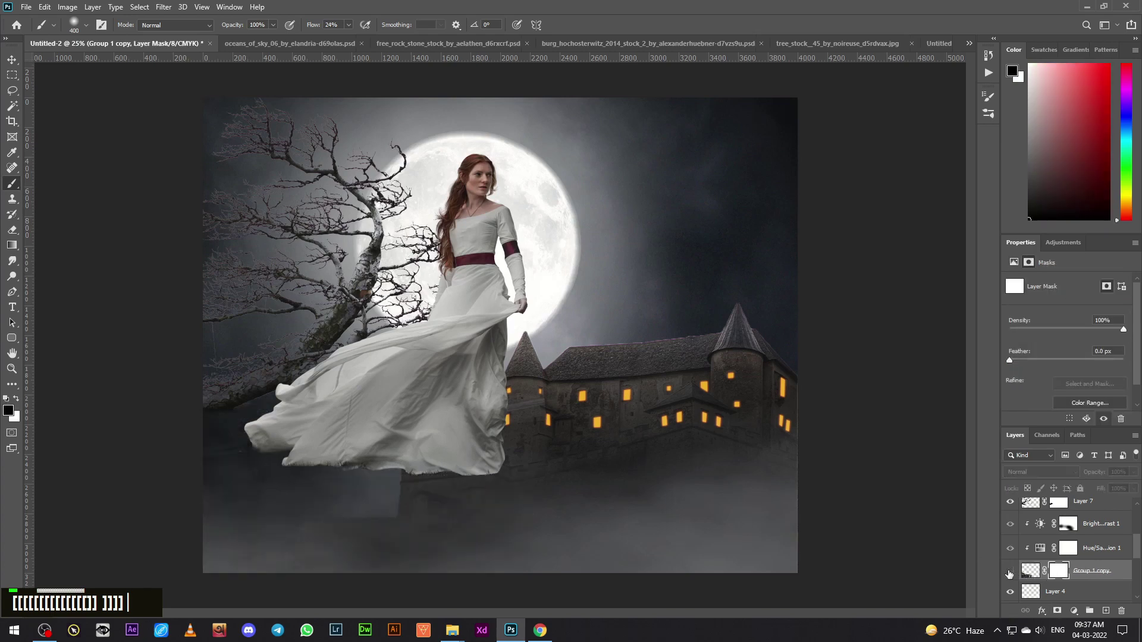
text(])
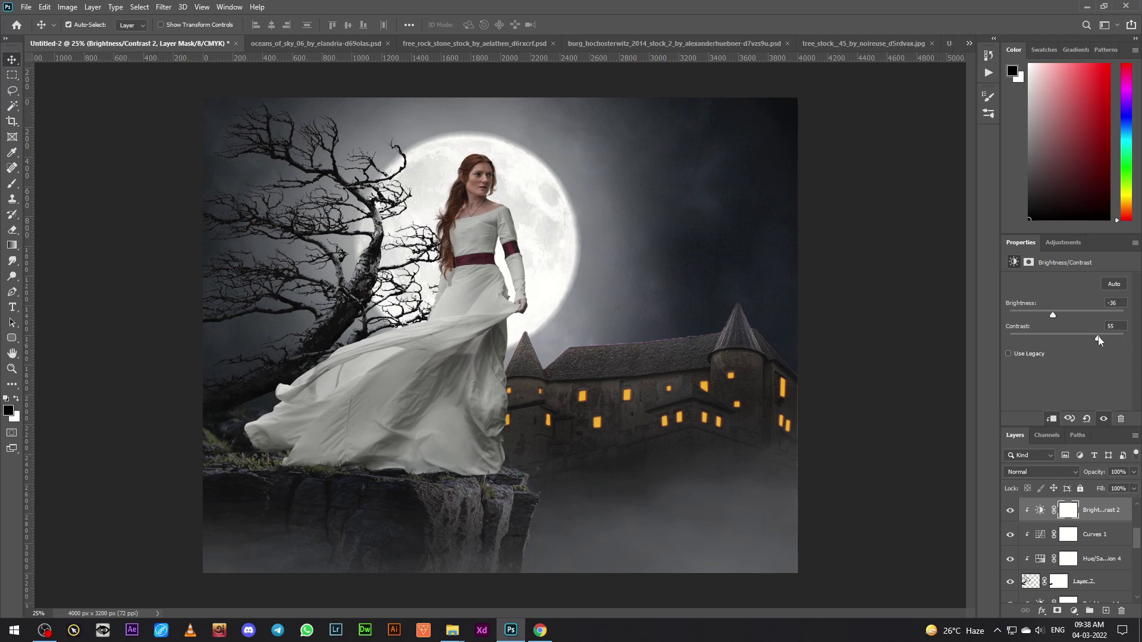
click(1102, 578)
right_click(1106, 586)
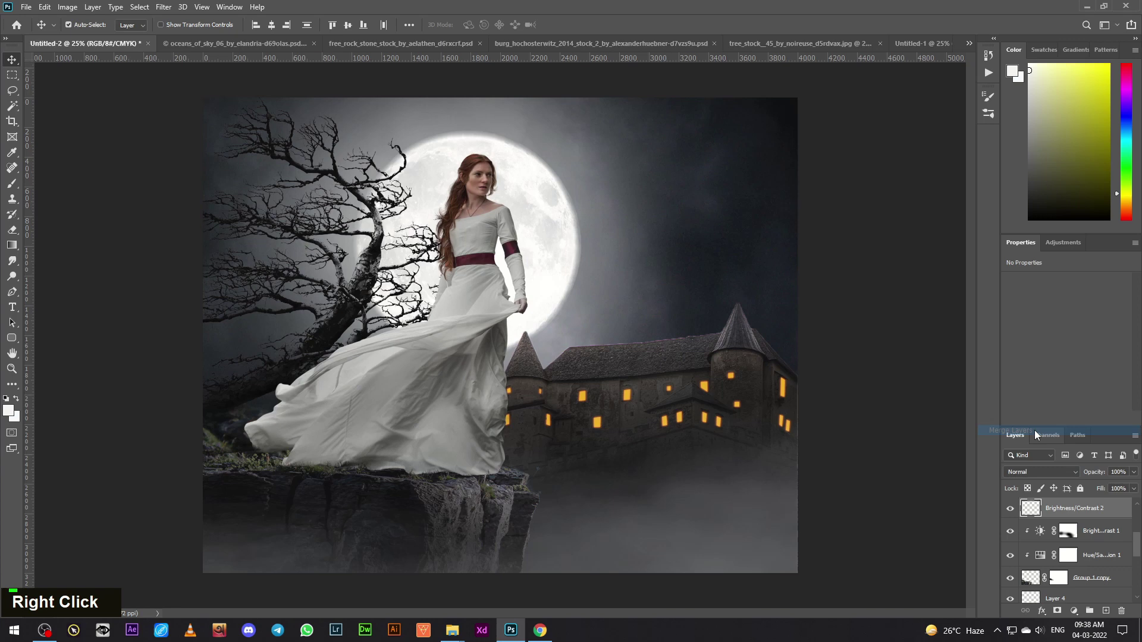
- Lower the castle layer's opacity to 88% and select its layers for merging
double_click(1012, 513)
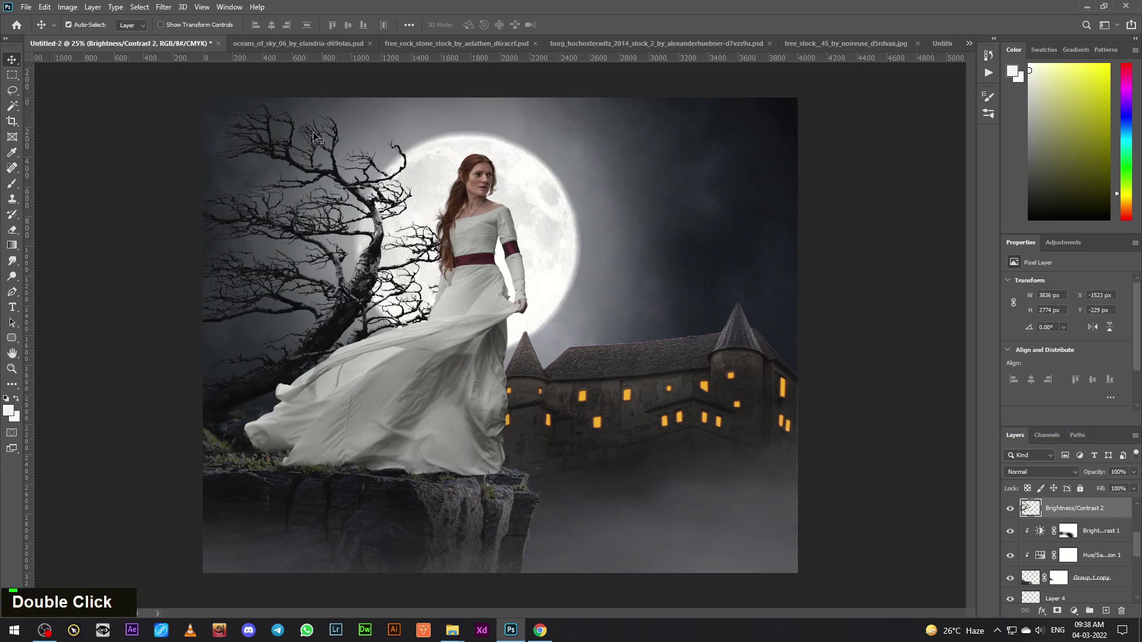
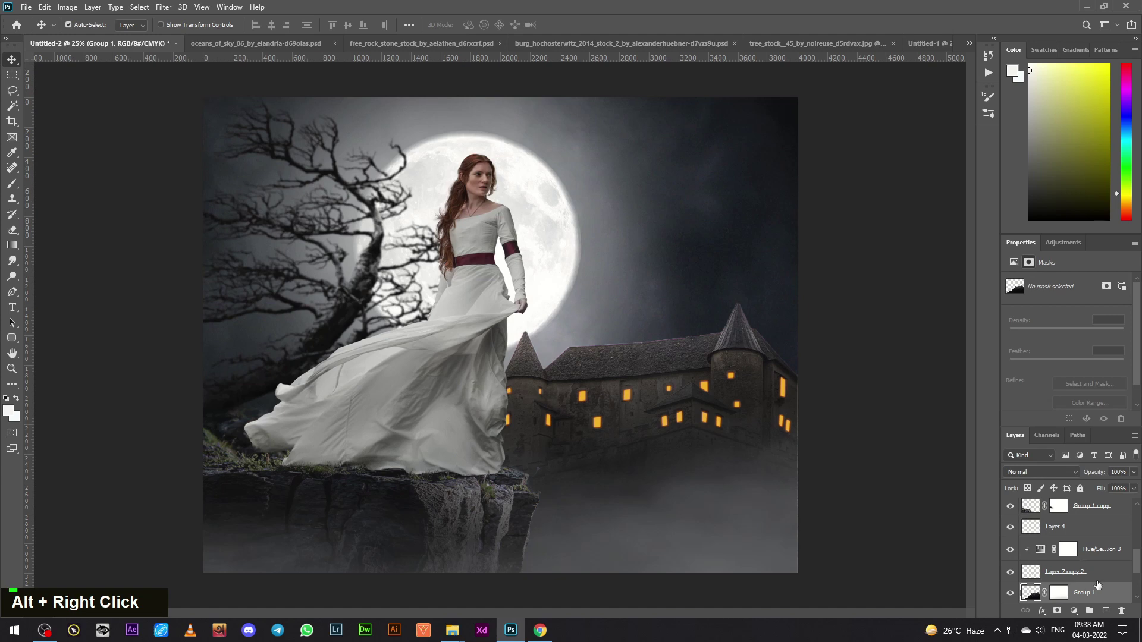
click(1103, 575)
right_click(1112, 559)
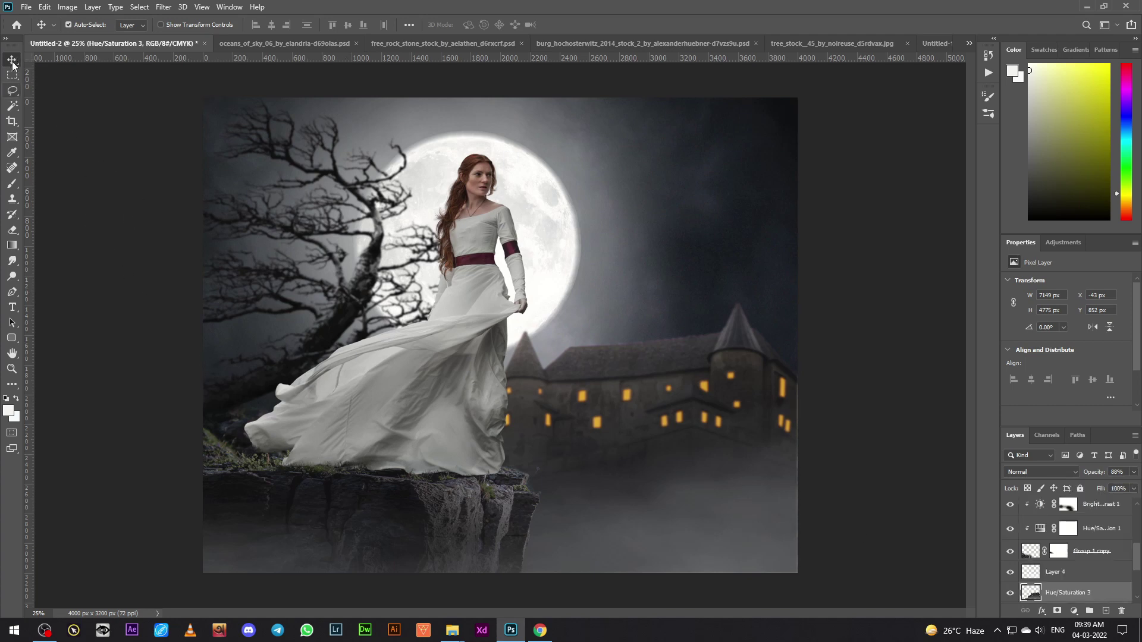
- Set the Gradient Fill to Radial, mask its centre with a larger brush, and adjust its opacity
scroll(up, 3)
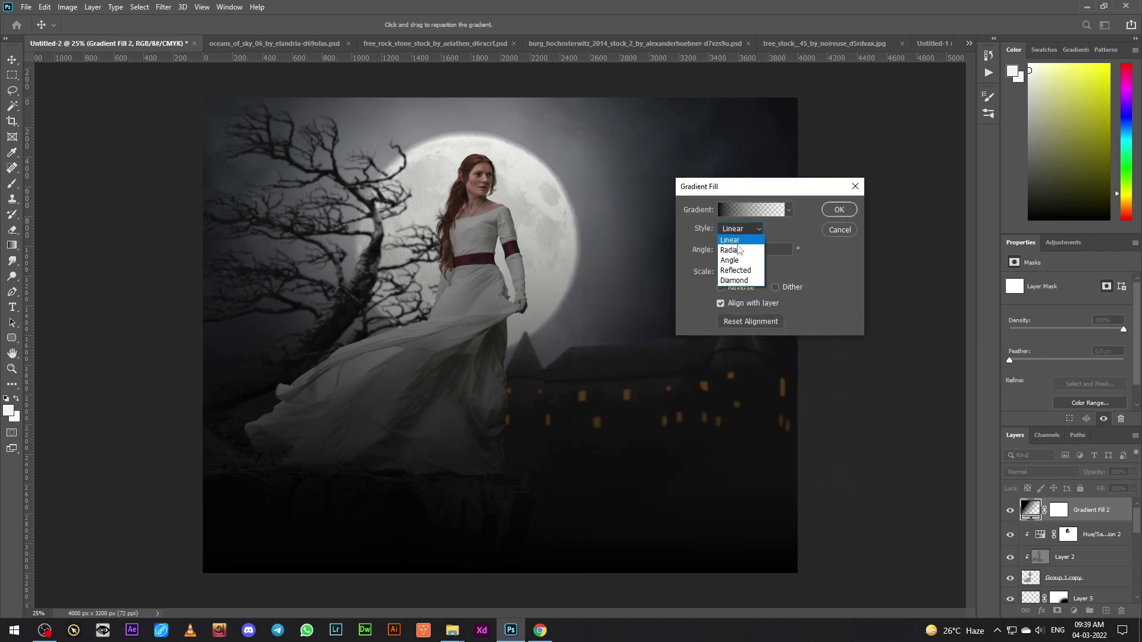
double_click(753, 289)
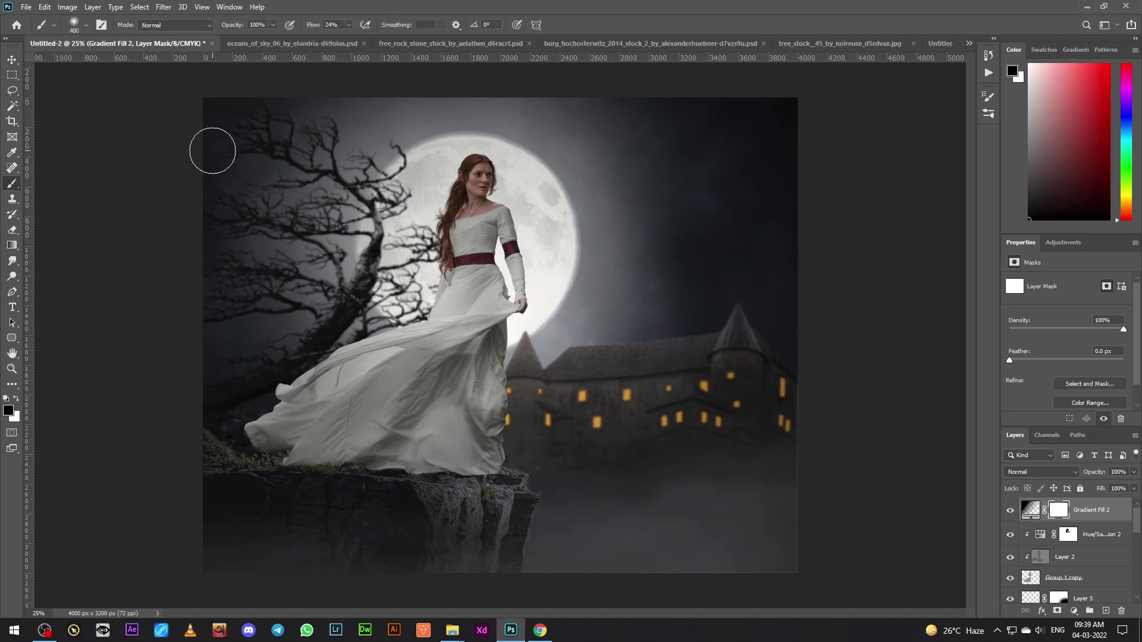
key(])
key(])
key(])
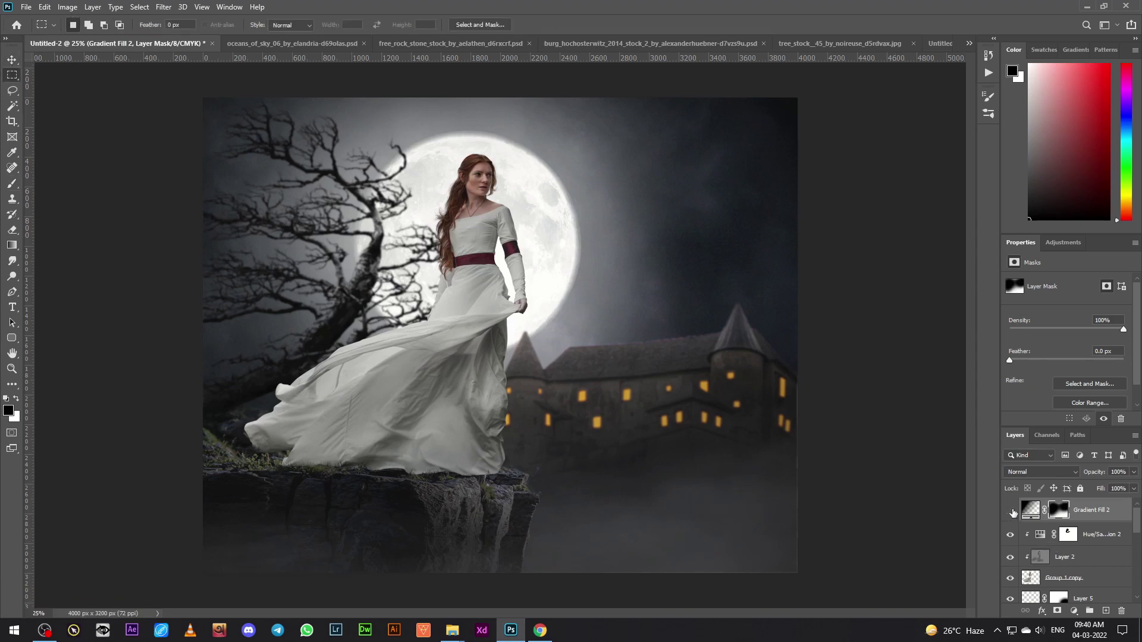
double_click(1014, 512)
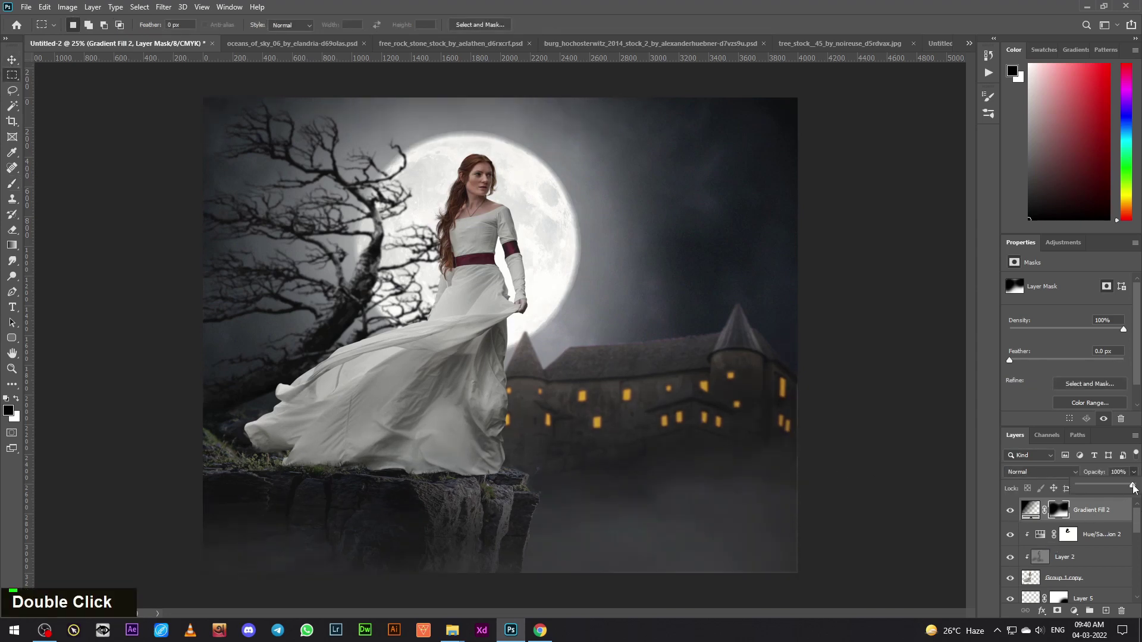
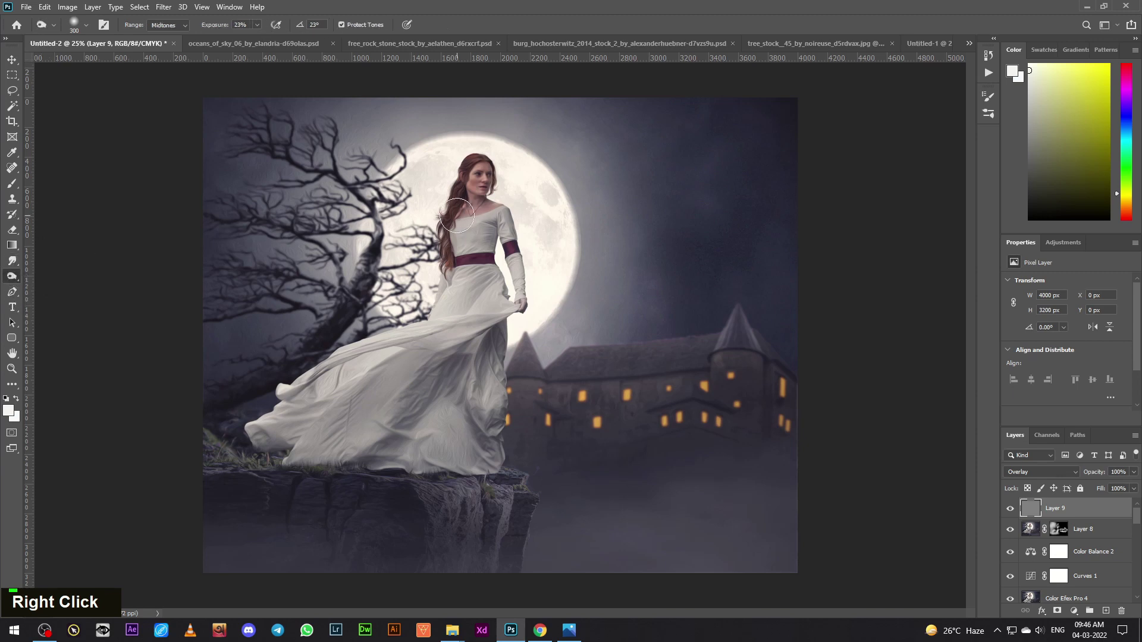
- Shrink the Dodge brush to paint highlights on the woman's neck and shoulder
text([[[)
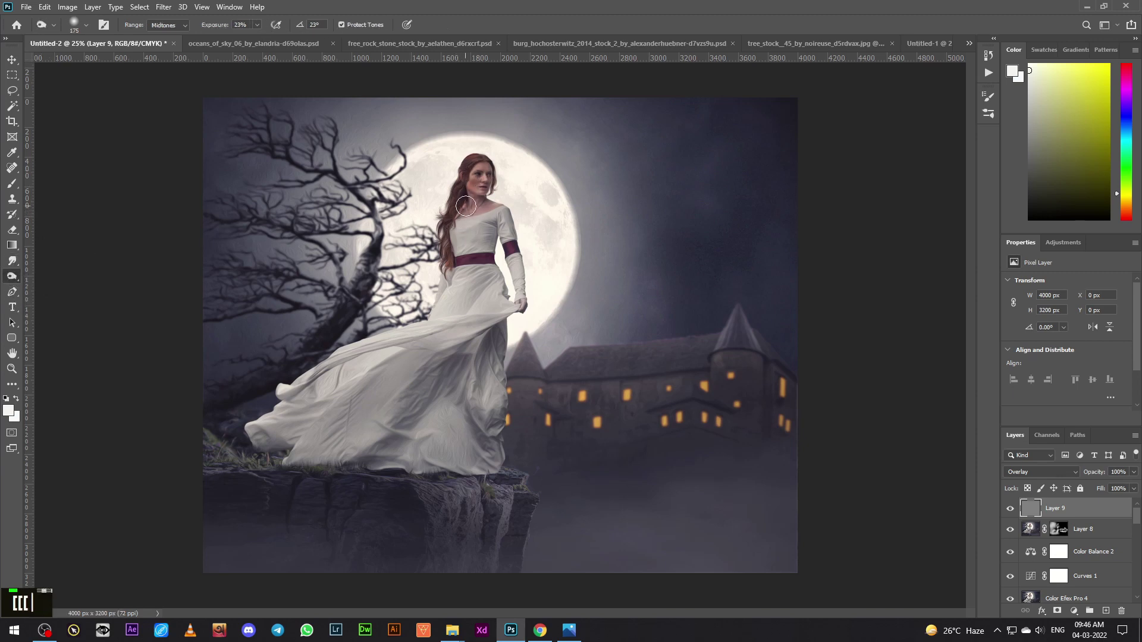
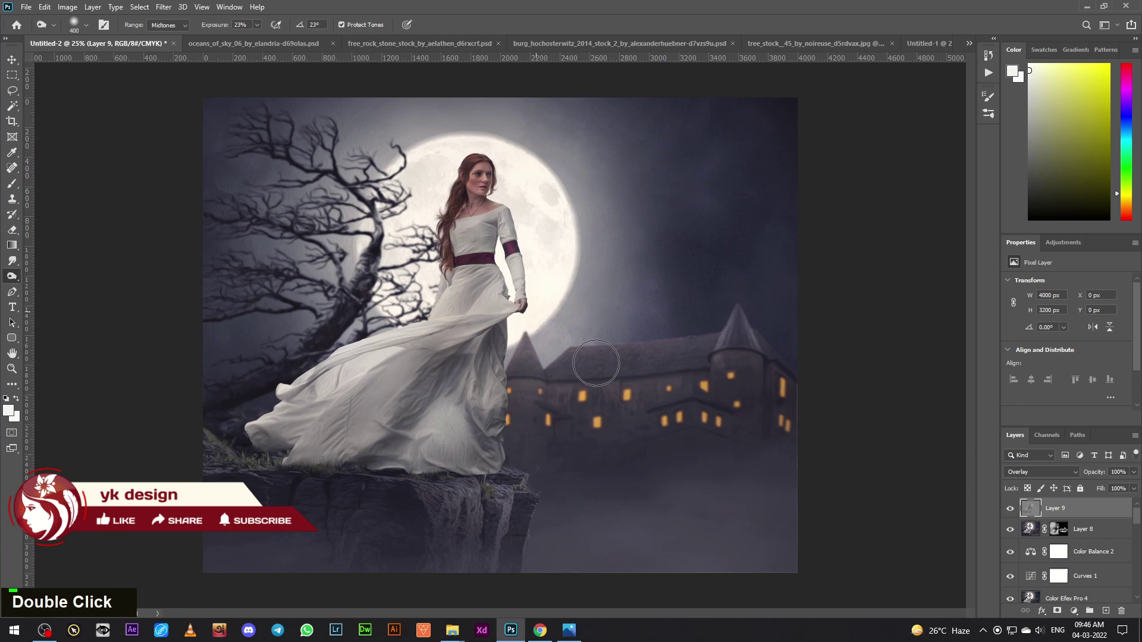
- Undo the last dodge stroke and lower Layer 9's opacity to 78%
key(ctrl+z)
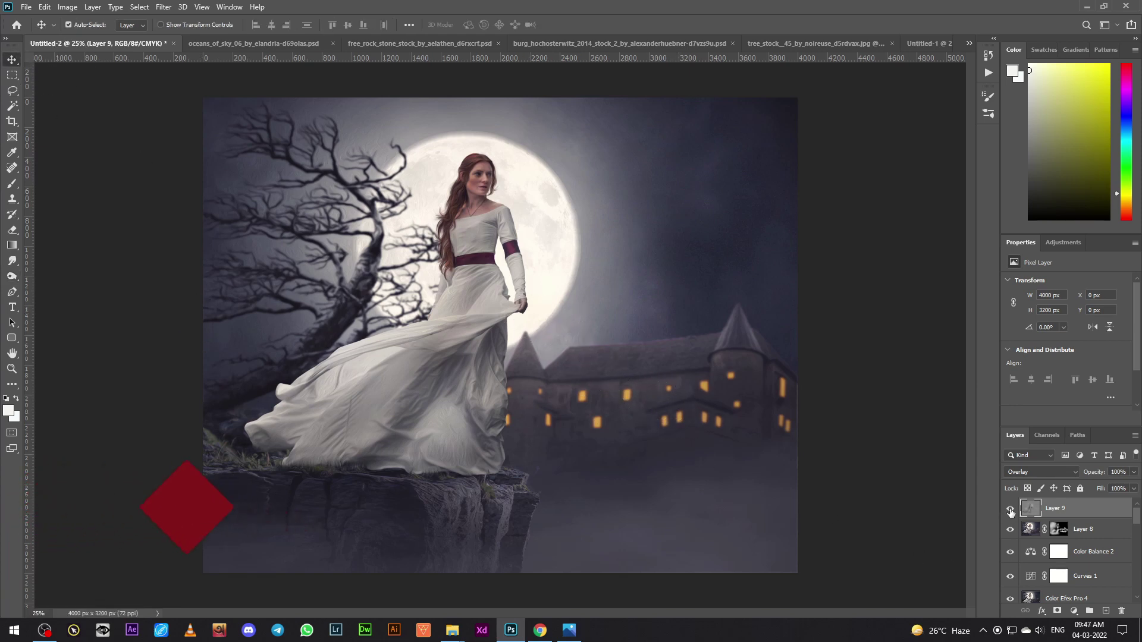
double_click(1012, 512)
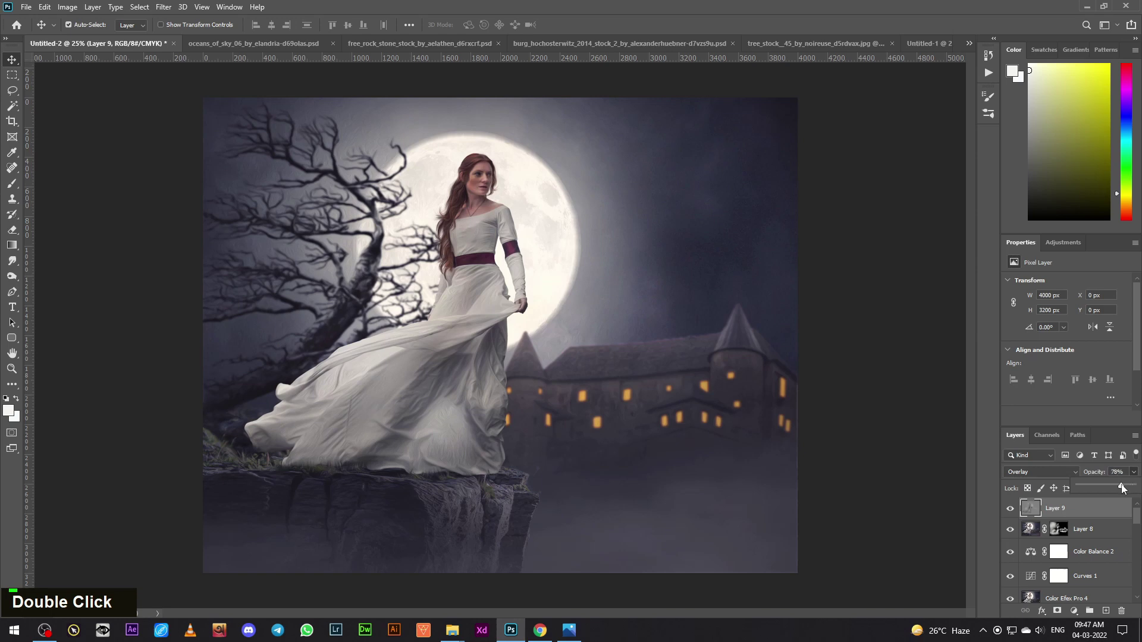